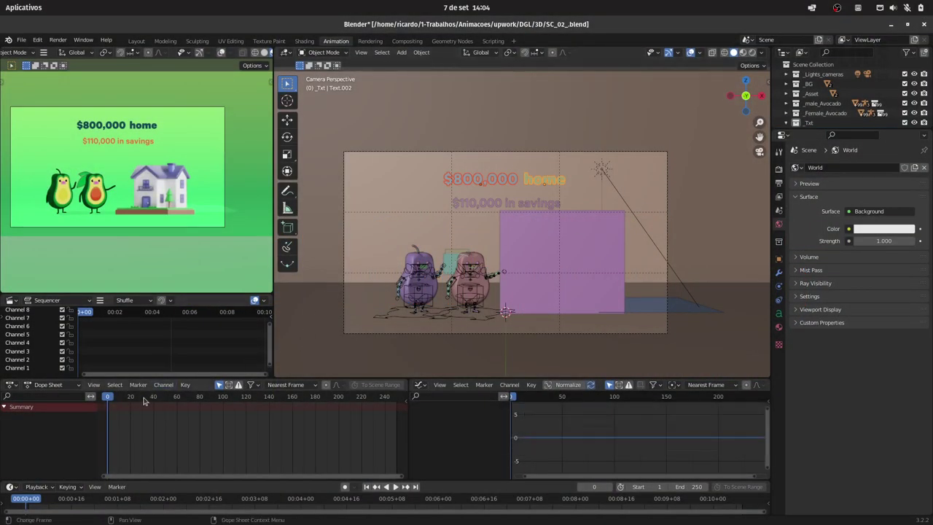
left_click_drag(150, 398, 111, 390)
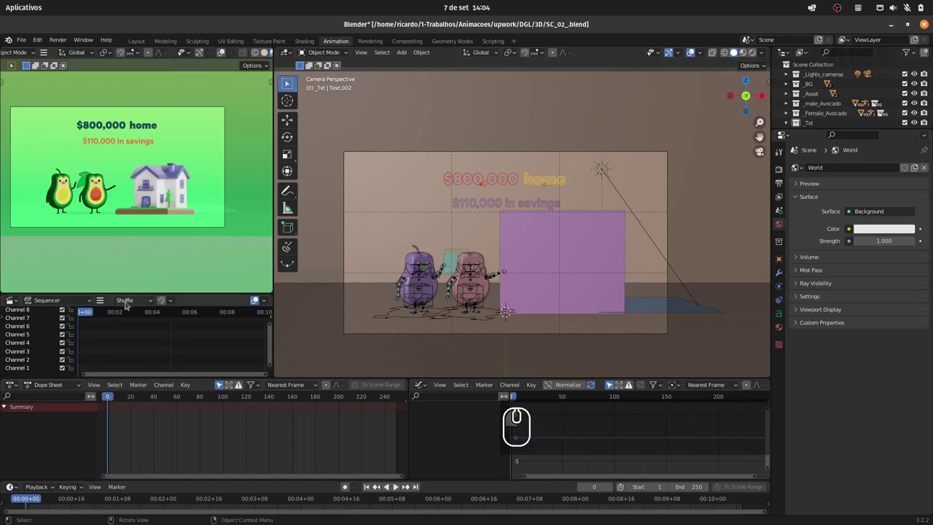
left_click(99, 298)
left_click(121, 338)
left_click_drag(222, 381, 395, 166)
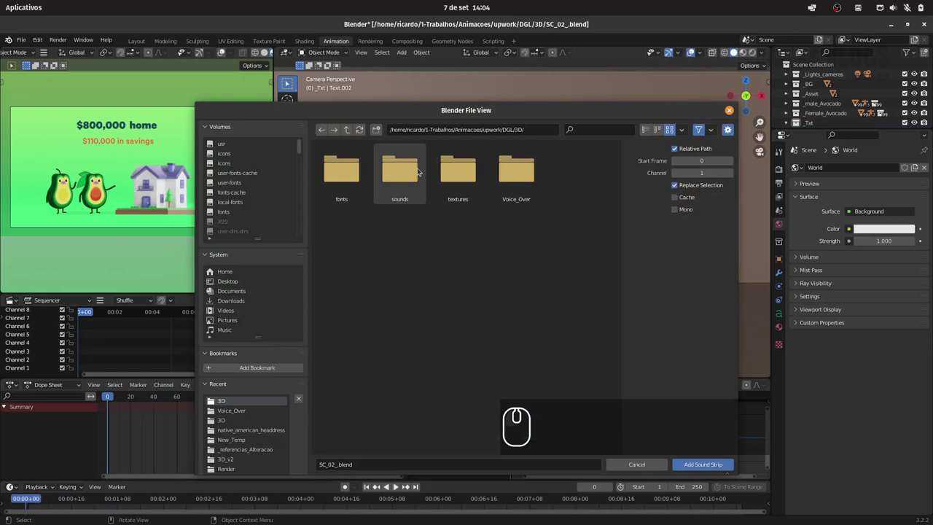
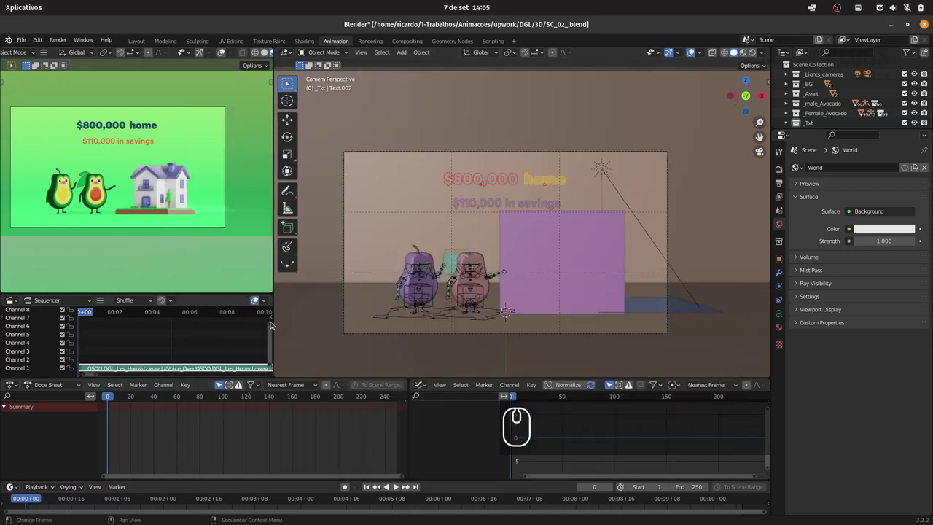
- Enlarge the sequencer channels and enable Display Waveform on the voice-over strip
left_click_drag(274, 323, 253, 358)
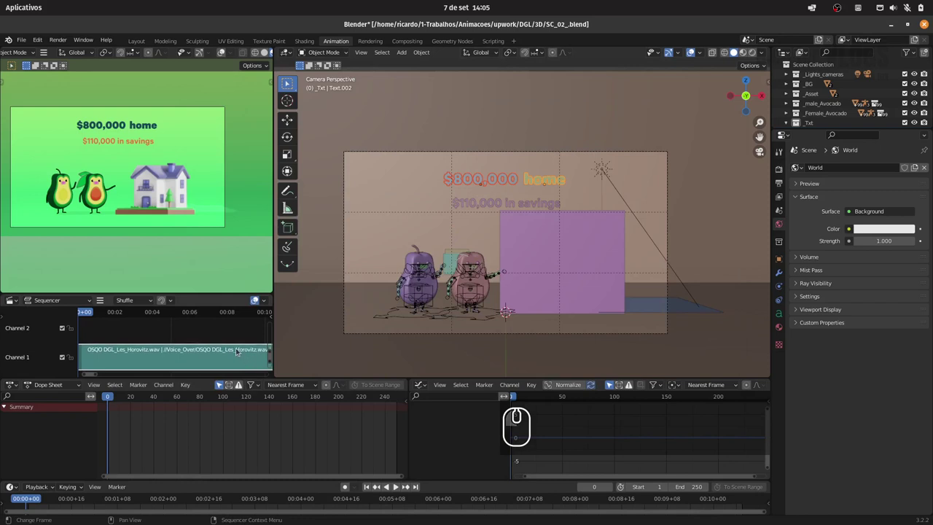
key("n")
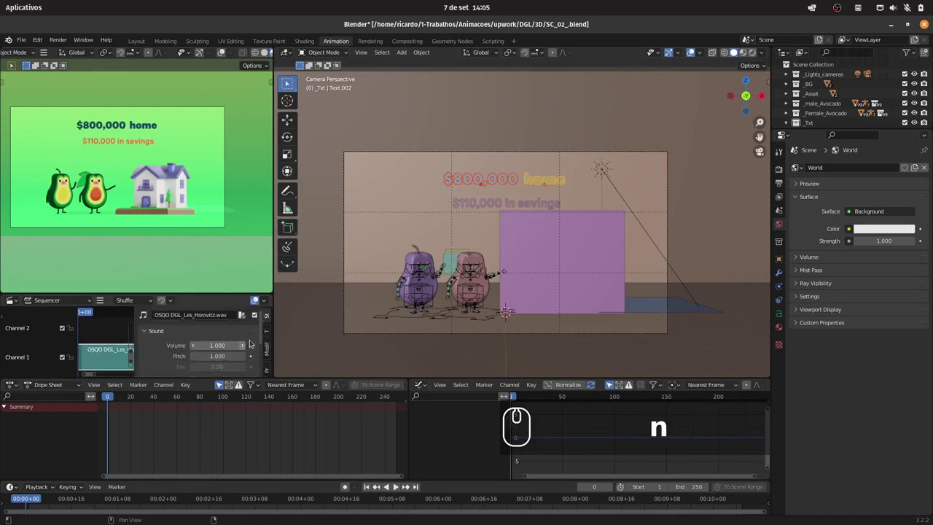
left_click_drag(261, 333, 245, 348)
left_click(197, 349)
key("n")
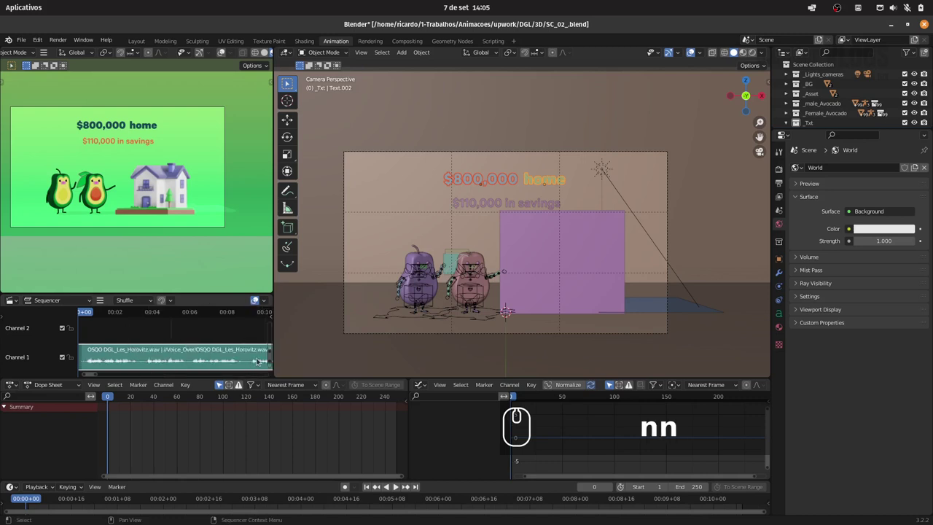
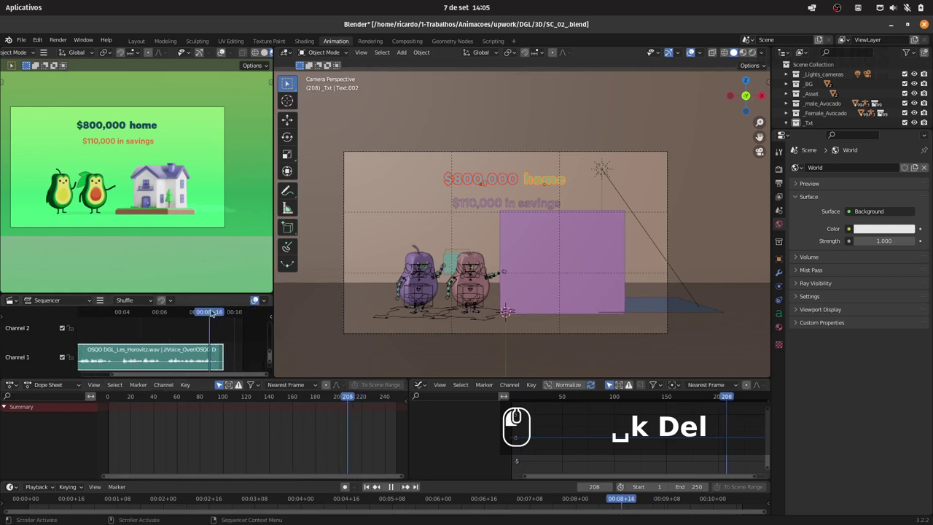
- Scrub to where the voice-over finishes to find its last frame
left_click(217, 313)
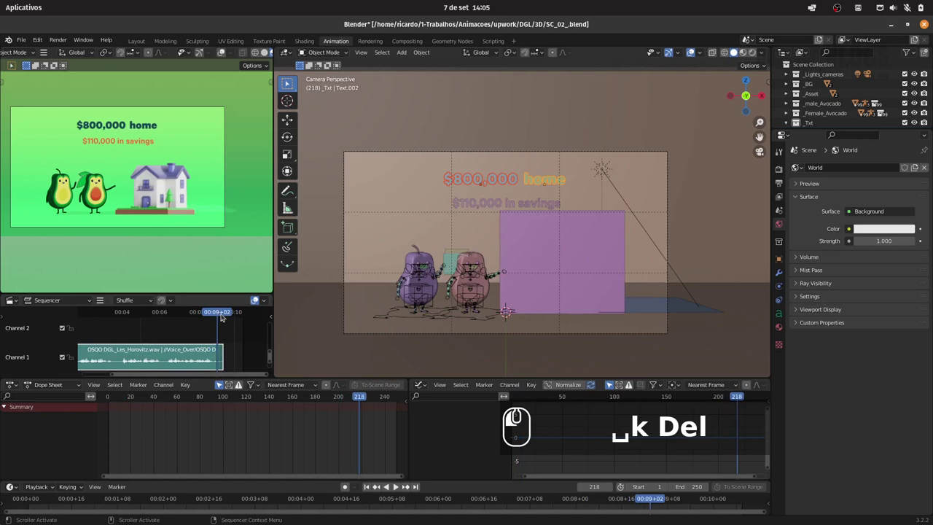
left_click_drag(228, 314, 230, 327)
key("Left")
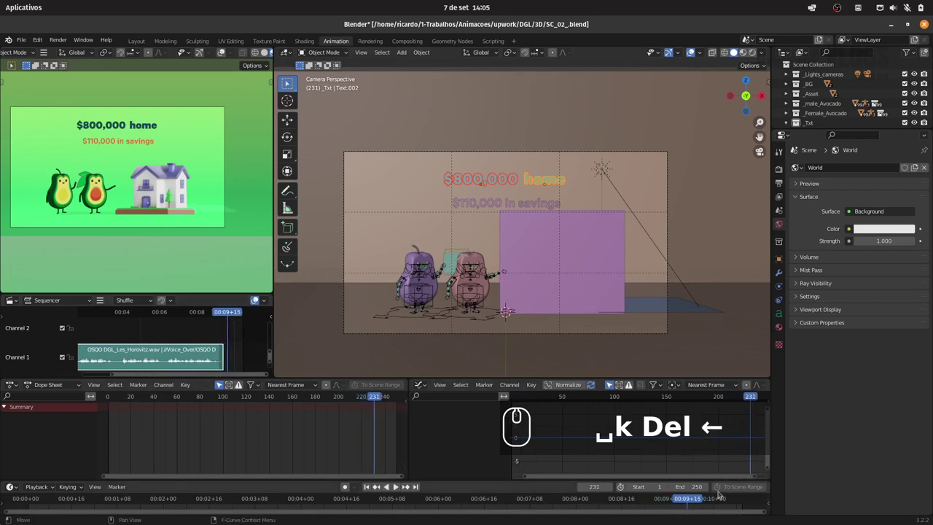
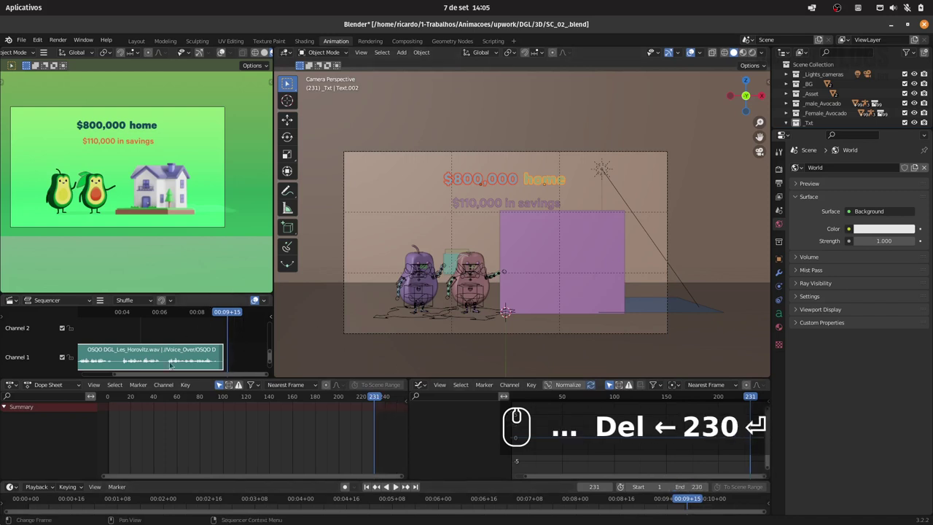
left_click(137, 375)
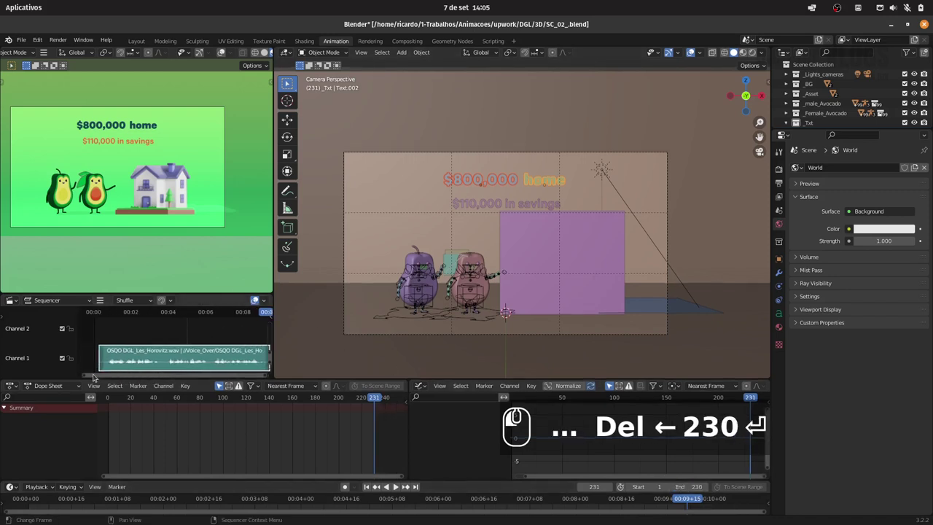
- Set the scene End frame to 230 and play the scene back from the start with audio
left_click_drag(108, 362, 108, 310)
left_click(99, 309)
type("230")
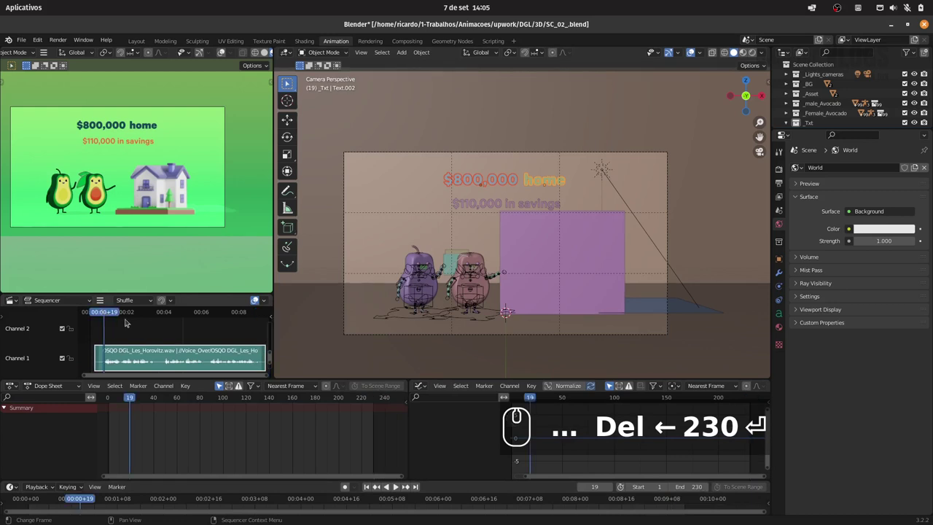
key("space")
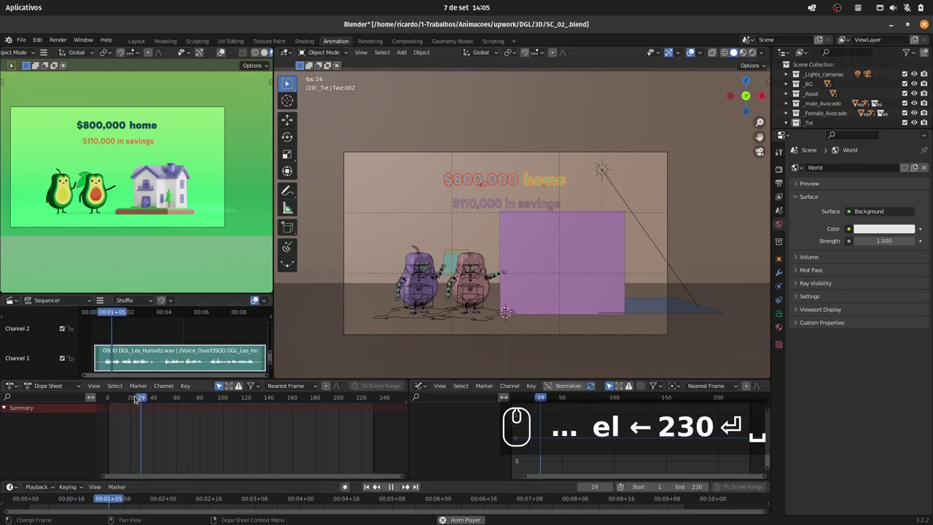
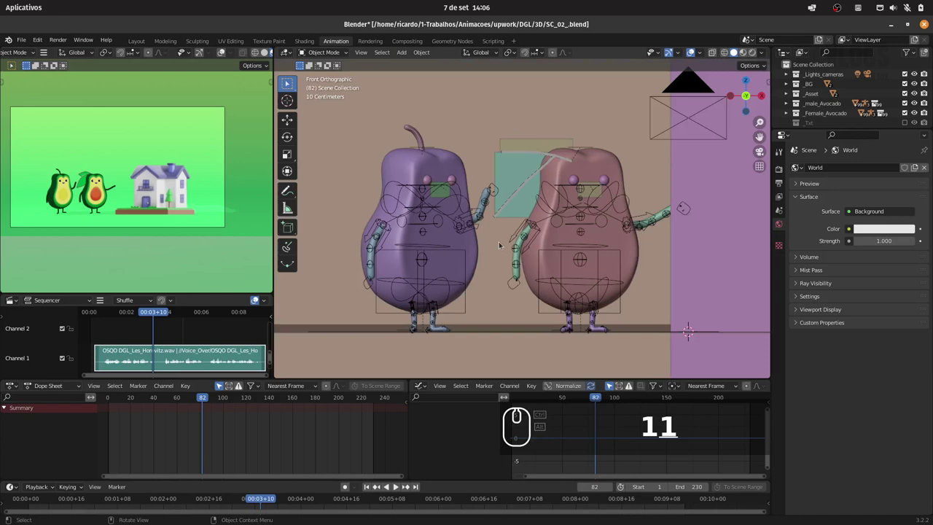
- Switch the viewport to front orthographic Material Preview so the avocados show in full colour
left_click(623, 193)
type("11")
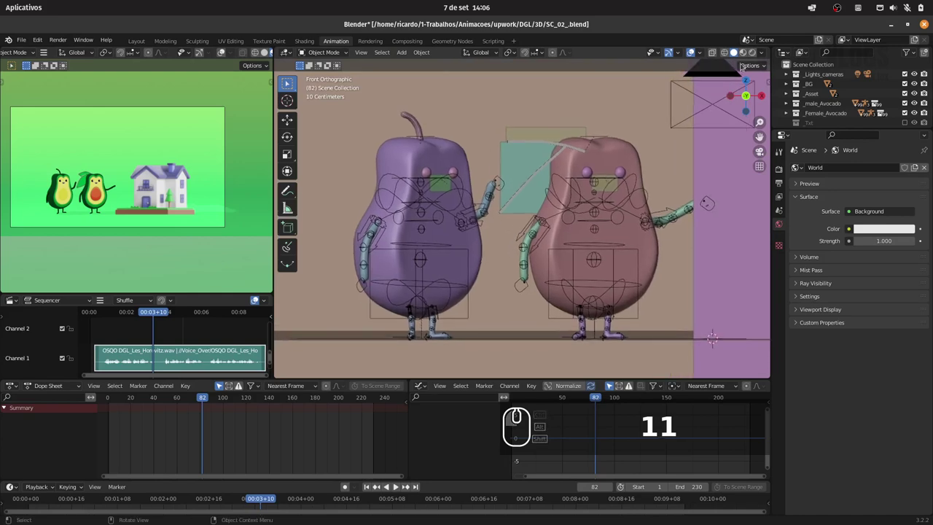
left_click(641, 223)
left_click(642, 187)
left_click(642, 187)
left_click(641, 187)
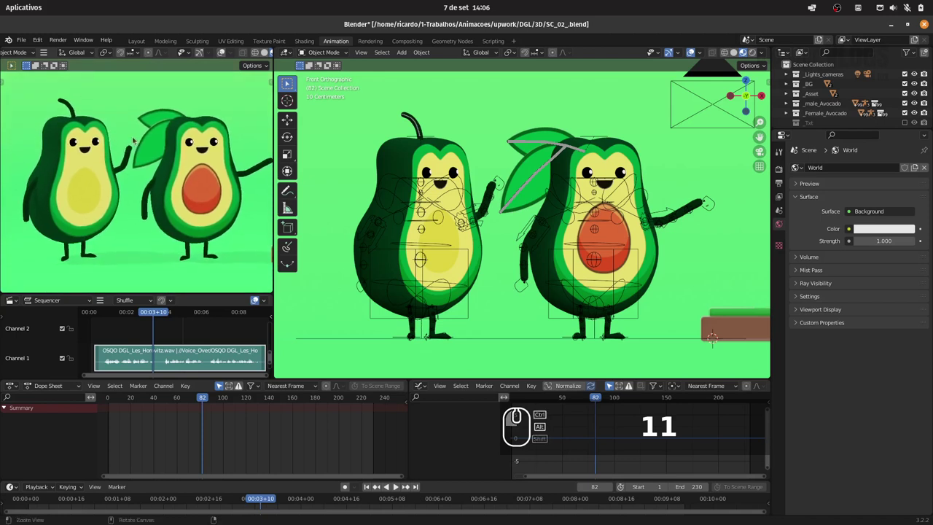
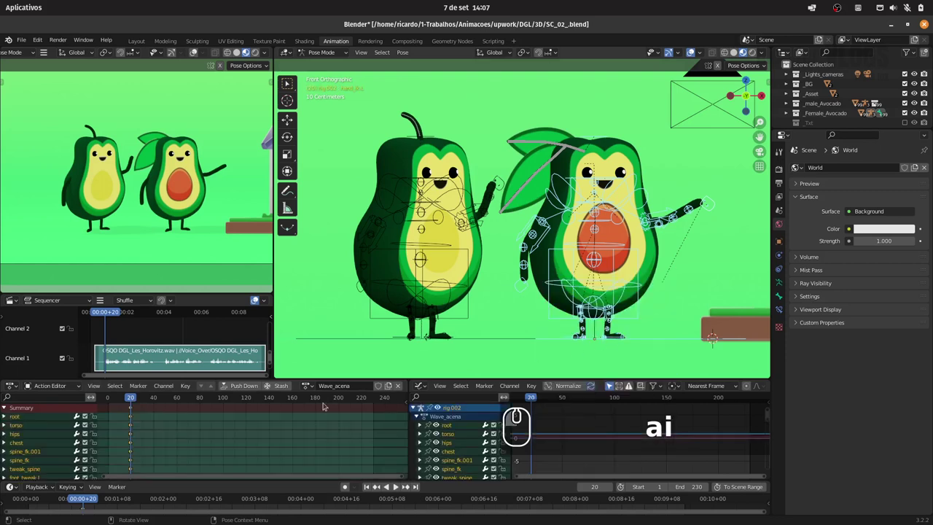
- From frame 1, rotate the upper_arm_ik.L control into raised-arm poses and key them across the first twenty frames
left_click_drag(113, 397, 293, 373)
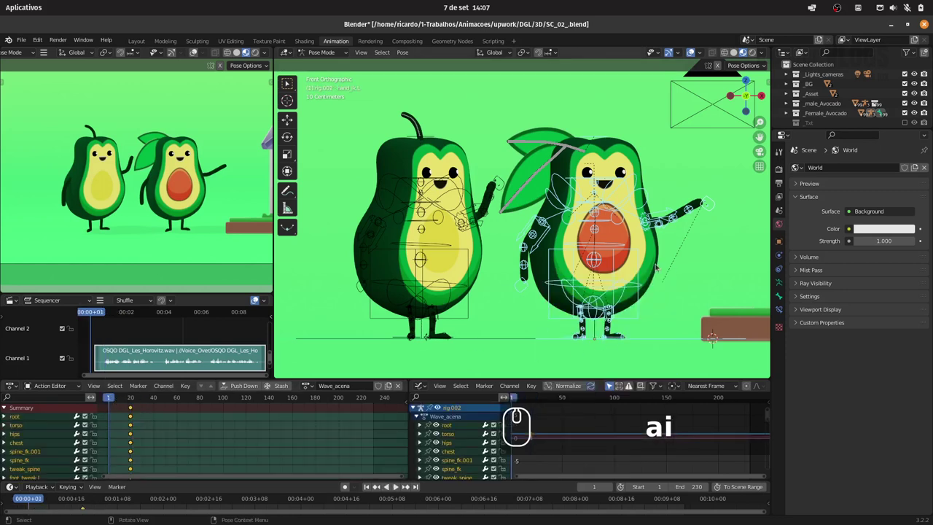
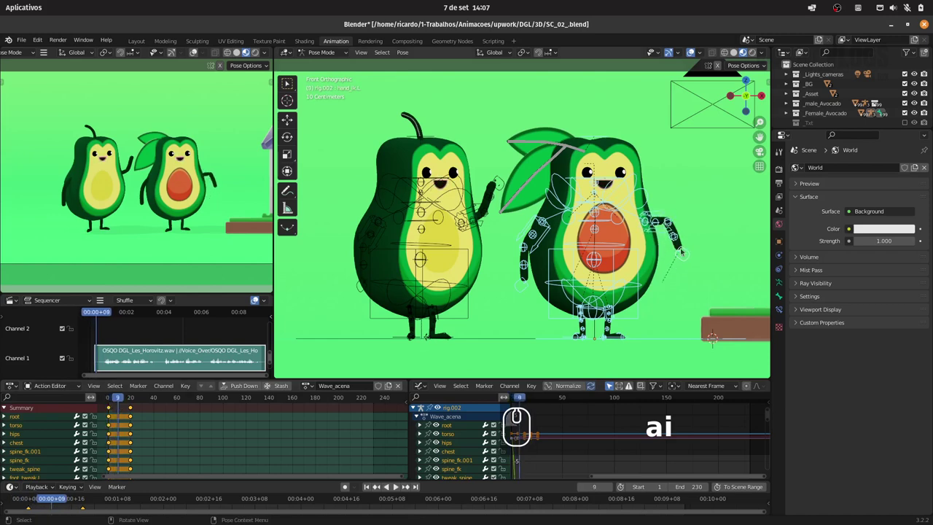
left_click_drag(584, 299, 575, 185)
left_click_drag(537, 260, 556, 230)
left_click_drag(582, 170, 572, 258)
left_click(586, 285)
left_click_drag(566, 245, 588, 276)
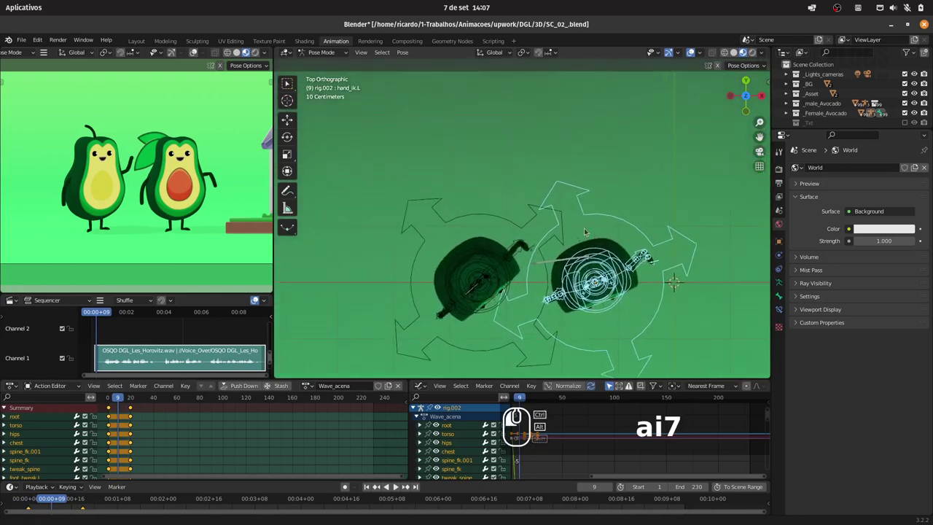
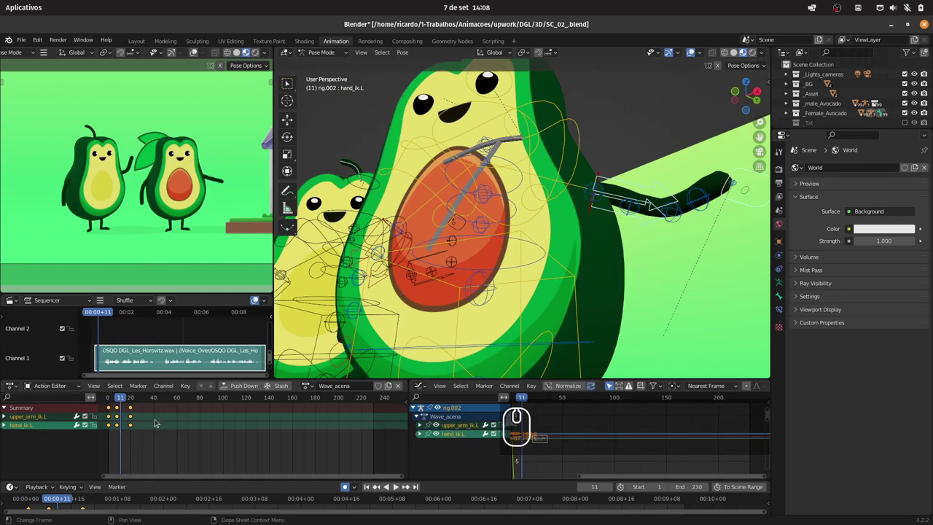
- Pose hand_ik.L so the arm hangs down at frame 1, key it, and scale the arm keys into a shorter span
left_click_drag(116, 442, 199, 419)
key("Right")
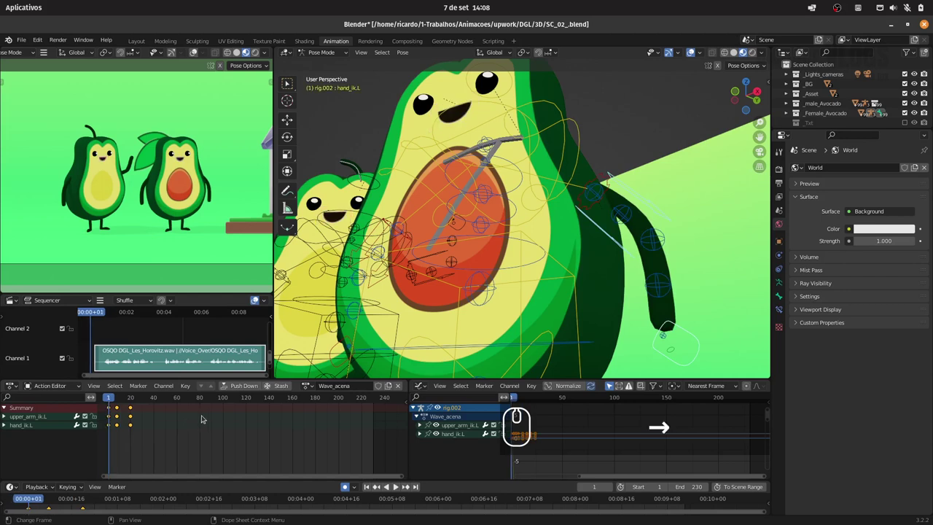
key("s")
key("x")
left_click(174, 418)
- Play the arm rise back a few times and return to the first frame
key("space")
key("space")
key("space")
key("space")
left_click(111, 396)
key("space")
key("space")
left_click(110, 397)
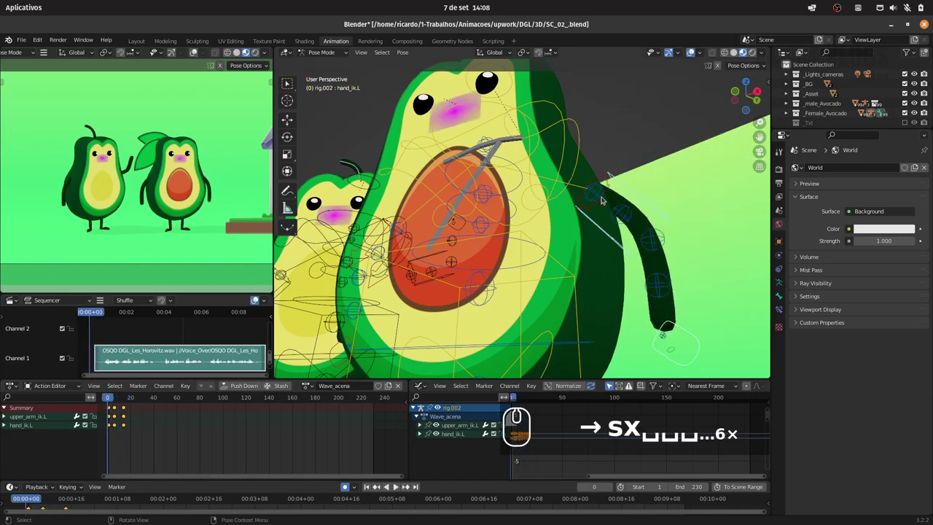
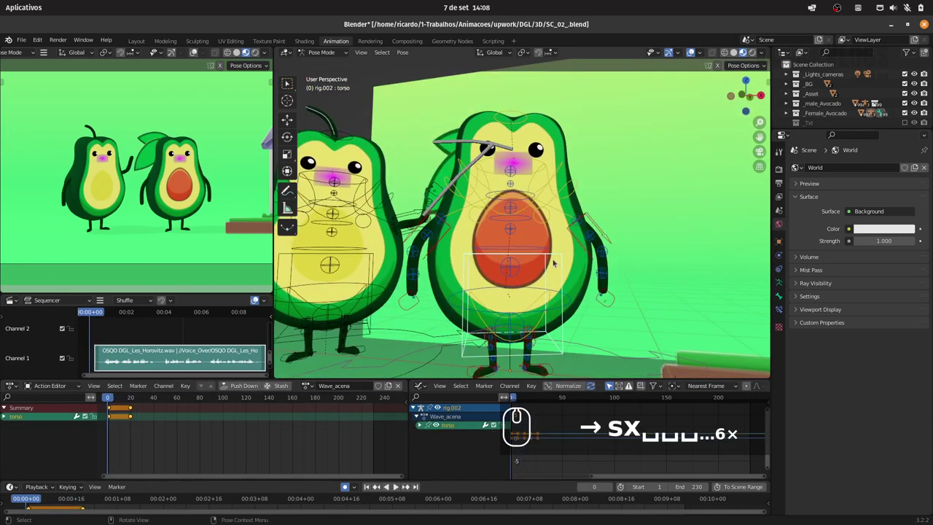
- Key the female avocado's torso bone at the first frame and check playback
key("g")
key("Escape")
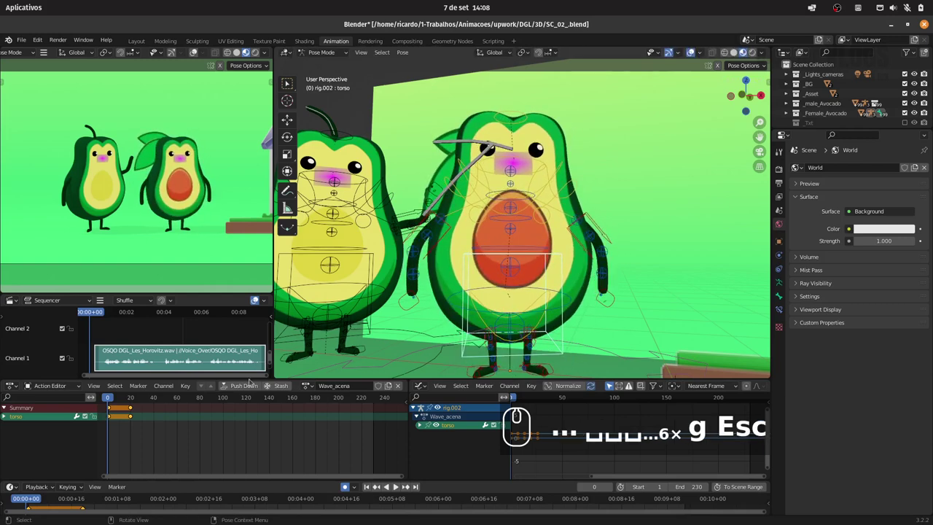
key("g")
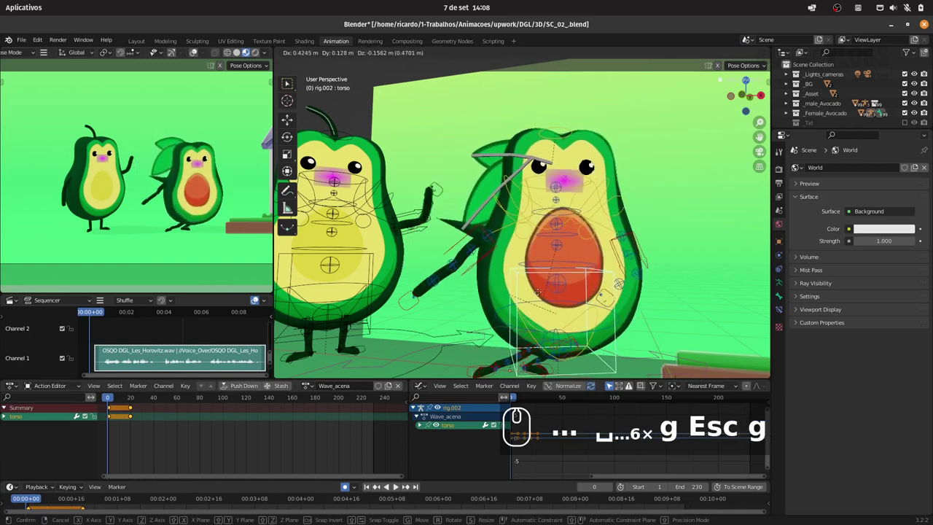
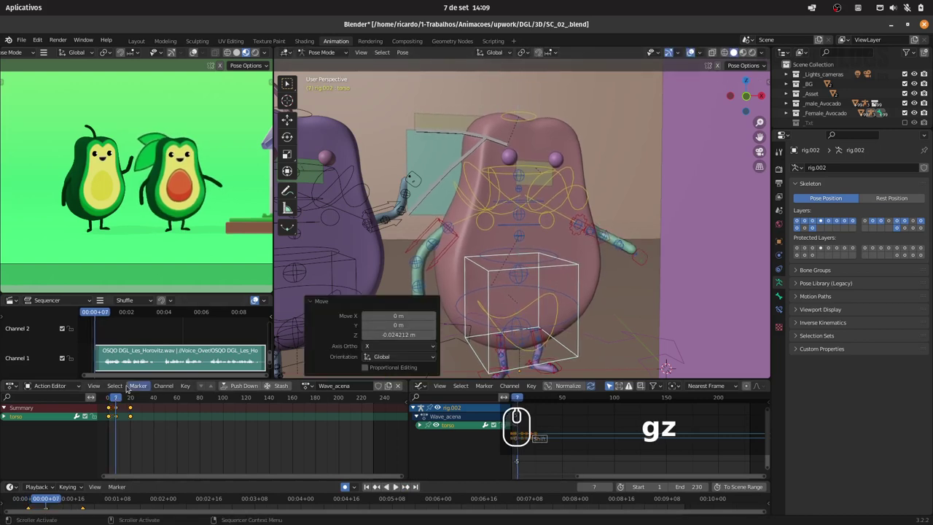
left_click(115, 395)
key("space")
key("space")
- Move the torso up along Z at a mid frame and key it so the body bobs over twenty frames
type("gz␣␣")
left_click_drag(106, 396, 132, 406)
left_click(94, 343)
type("g")
left_click_drag(139, 404, 107, 396)
- Play back the torso bobbing, then lift the left arm into a bent raised pose keyed near frames 1 and 20
key("space")
key("space")
left_click(107, 397)
key("space")
key("space")
left_click(112, 397)
left_click_drag(418, 317, 206, 407)
left_click_drag(106, 398, 148, 394)
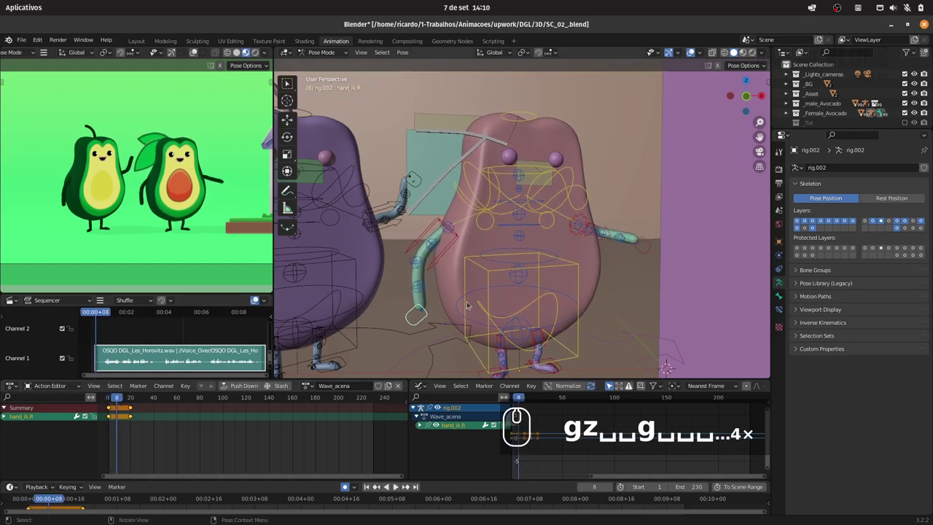
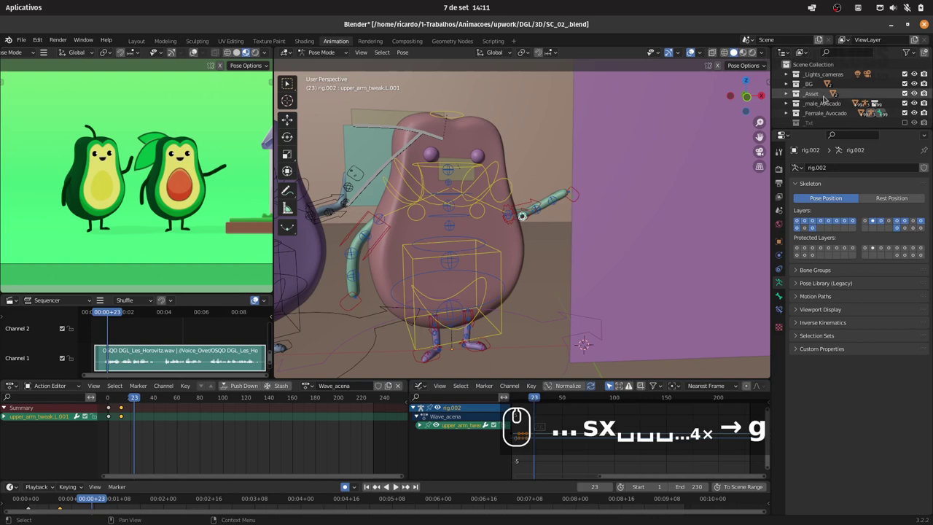
- Hide the _Asset collection and key hand_ik.L stretched out at frame 8 of the wave
key("=")
key("-")
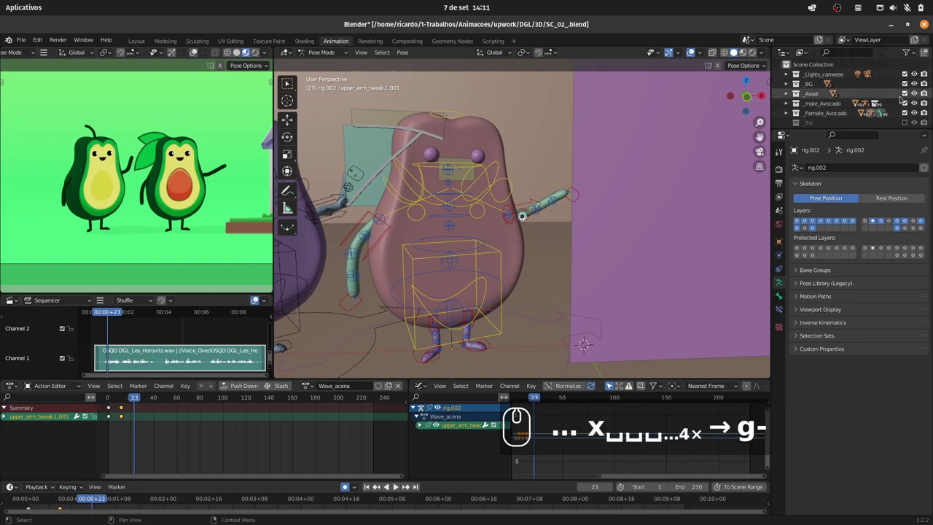
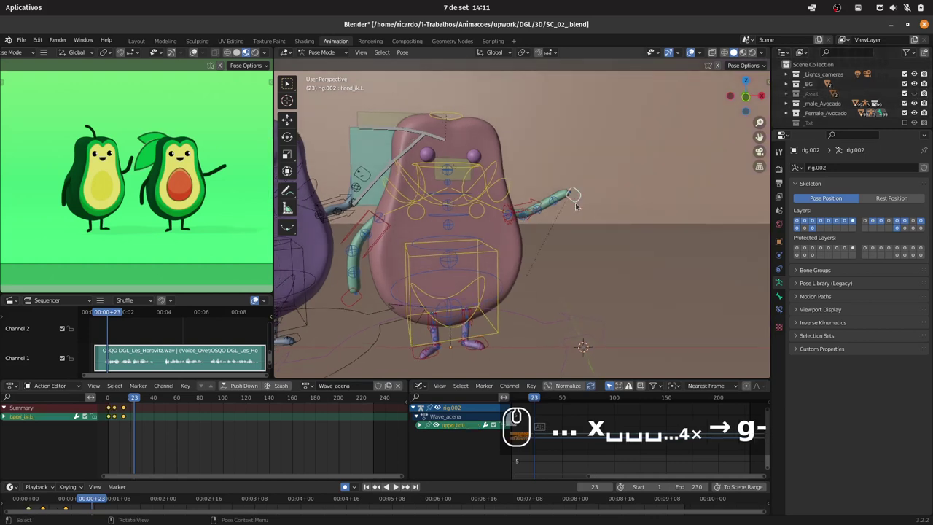
left_click(107, 399)
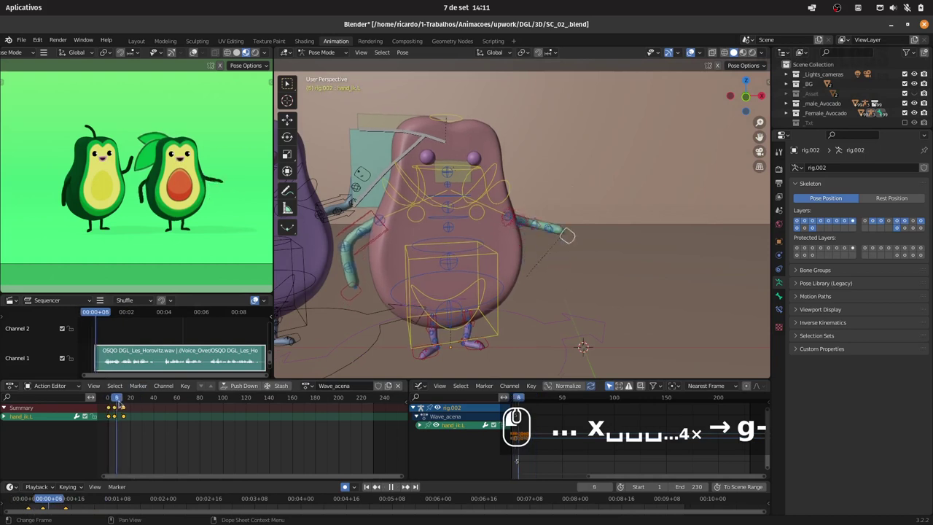
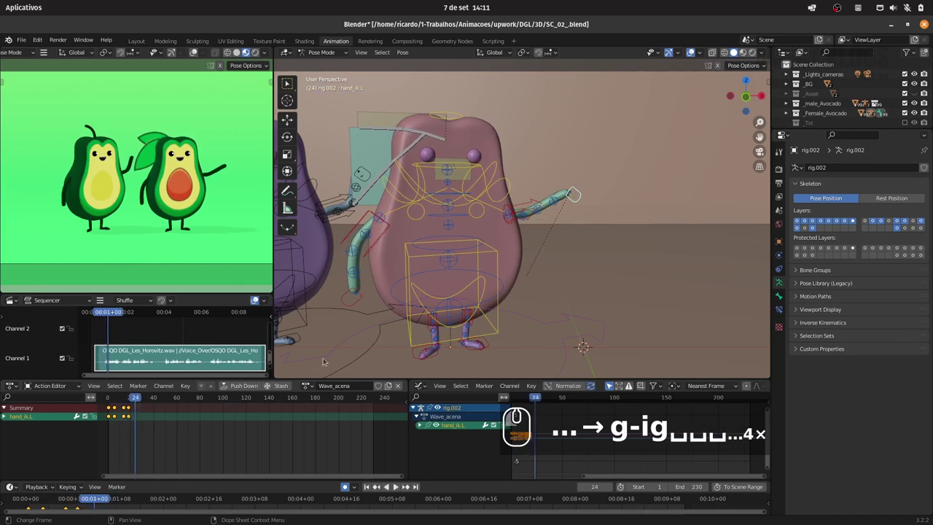
- Move hand_ik.L to a new wave position, play it back, and delete a stray key while stepping through frames
key("g")
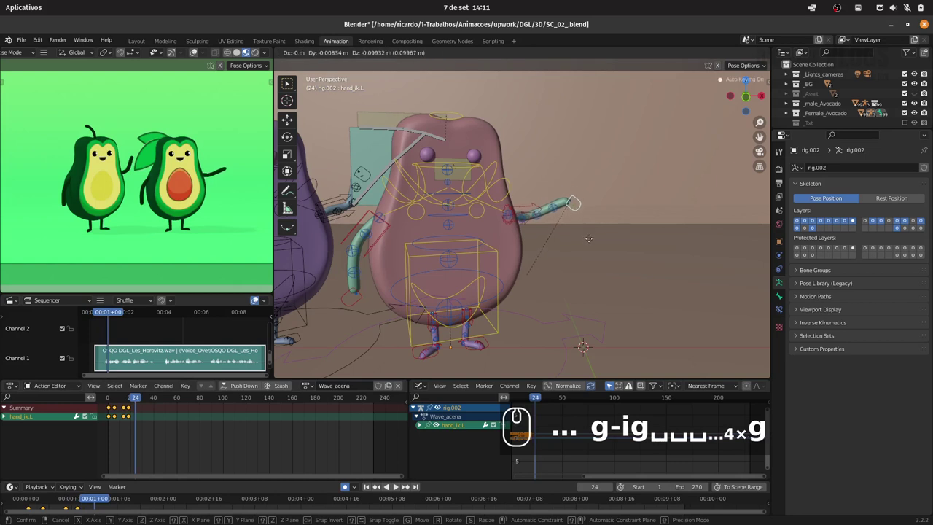
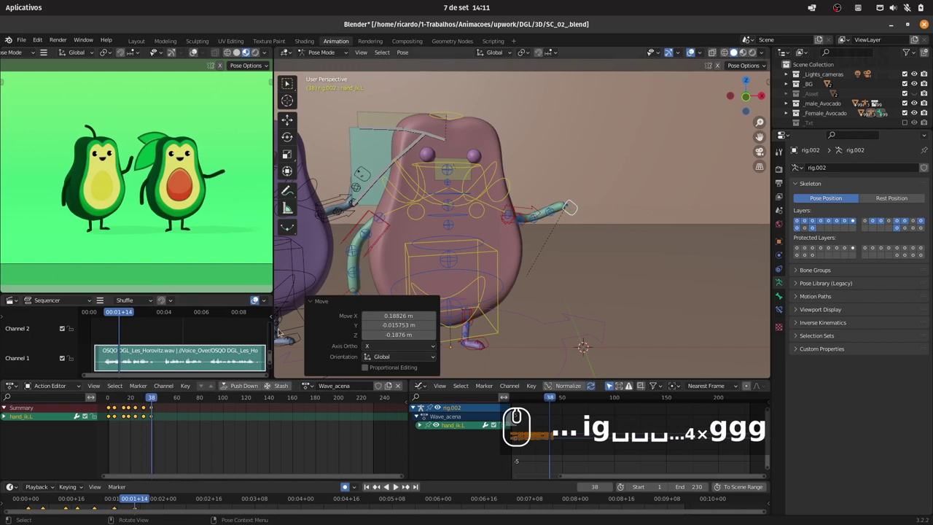
key("space")
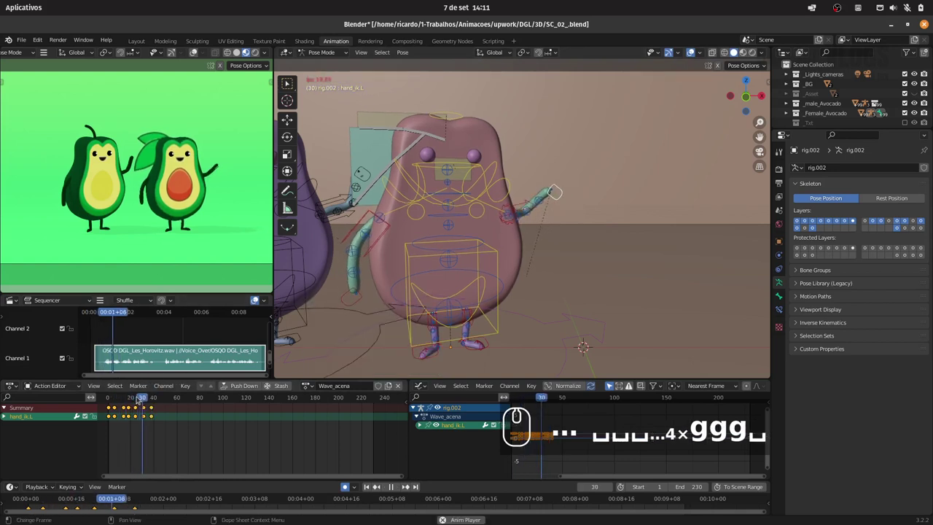
key("space")
left_click_drag(123, 396, 166, 409)
type("4")
key("Delete")
- Key further hand positions out to frame 20 so the left arm waves back and forth, orbiting to check
left_click_drag(119, 399, 596, 237)
key("7")
left_click_drag(568, 252, 492, 281)
left_click_drag(483, 273, 108, 404)
left_click_drag(107, 397, 149, 403)
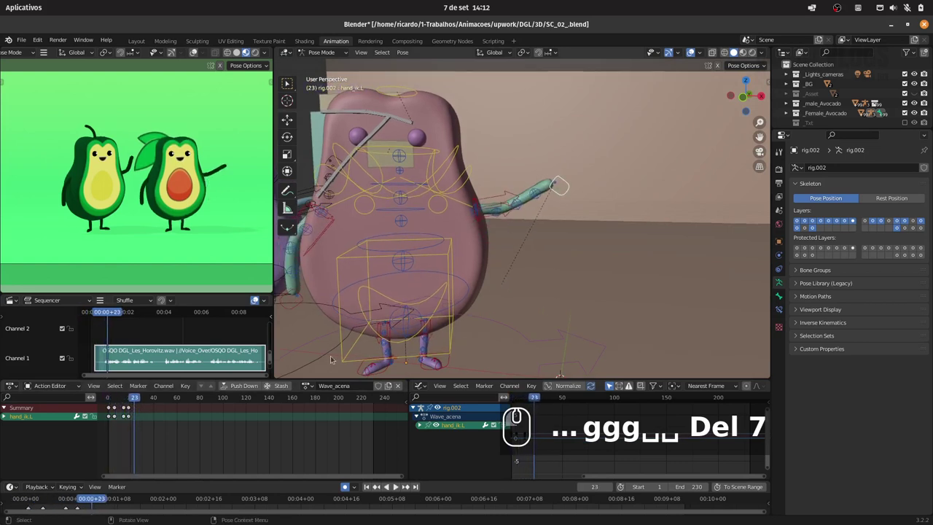
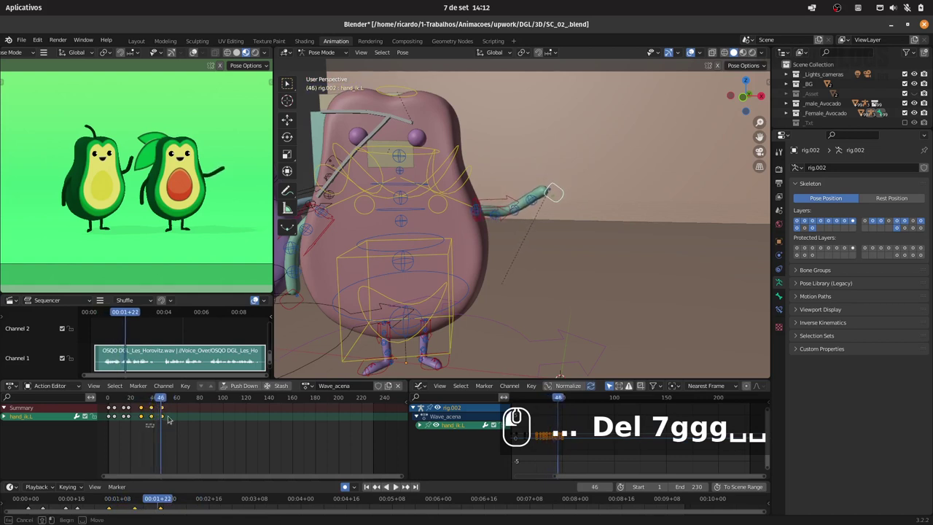
- Box-select the later wave keys and move them right to spread the wave out to about frame 65, replaying to check
key("d")
type("el 7ggg␣␣D")
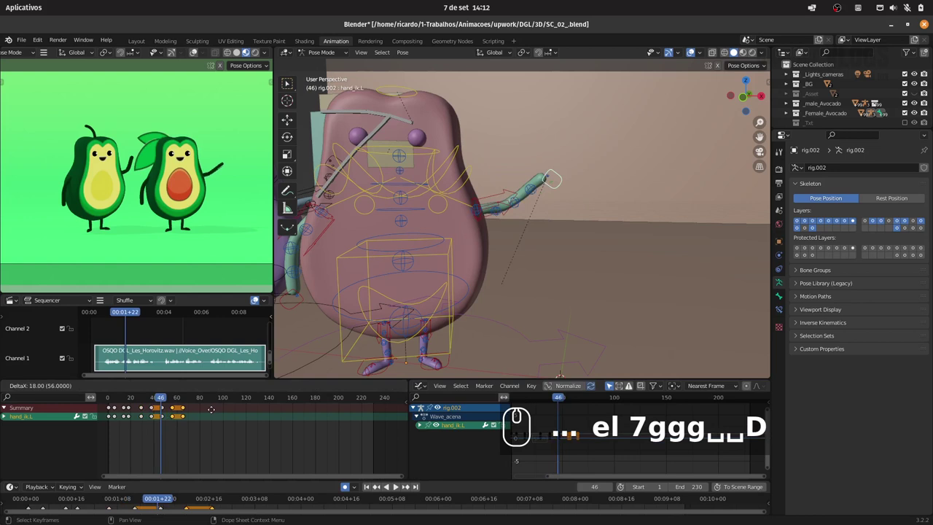
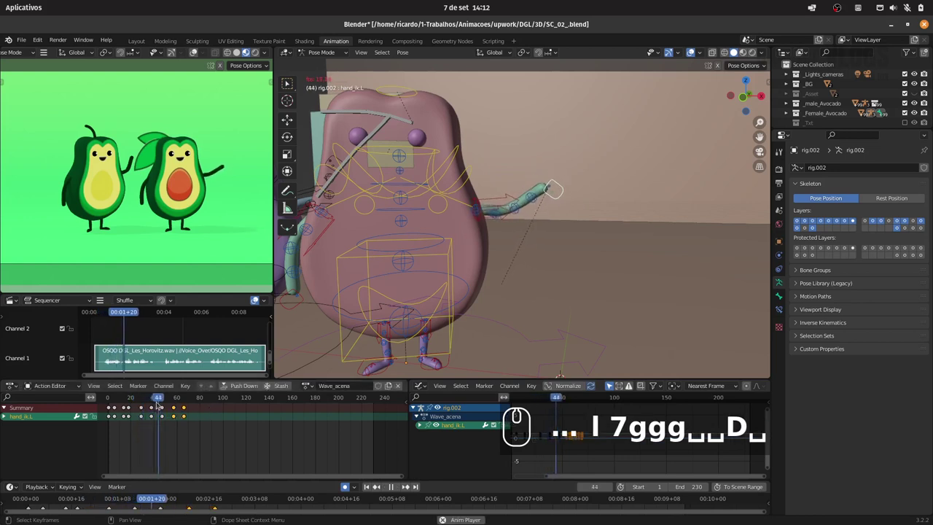
key("space")
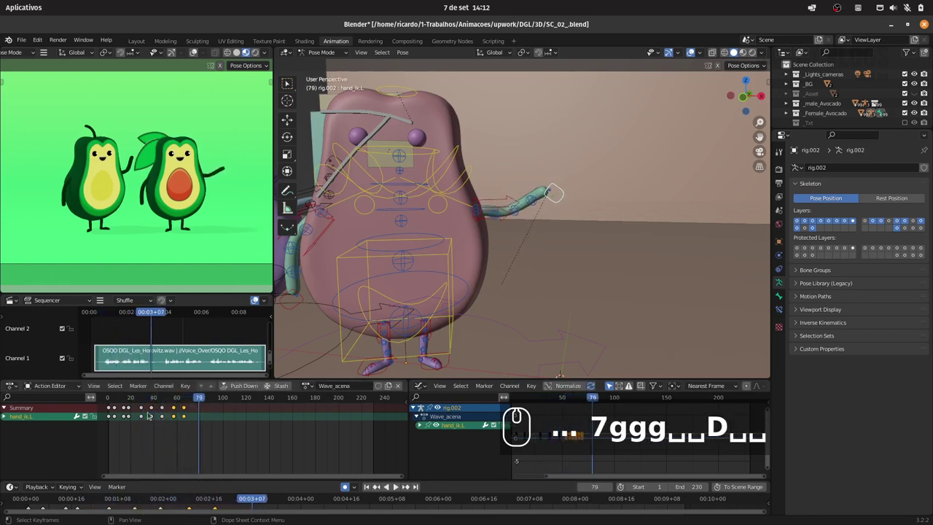
left_click(142, 395)
key("space")
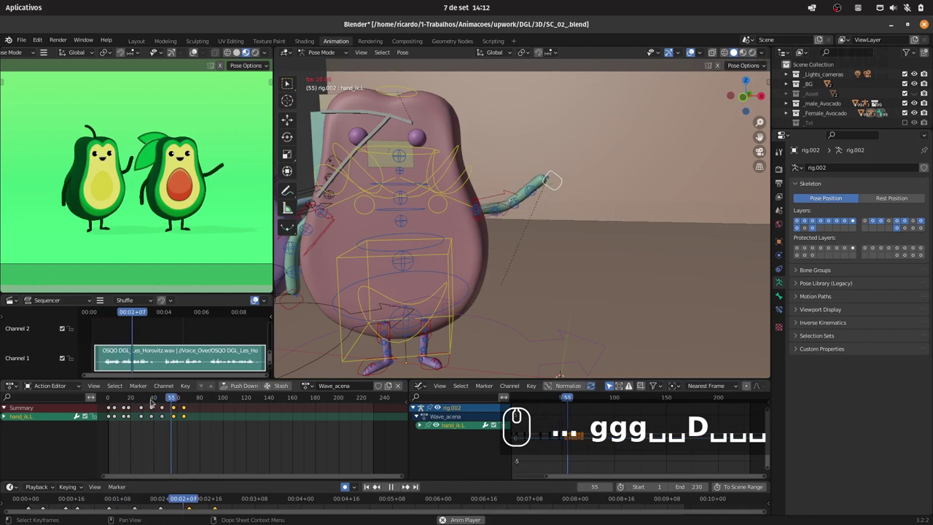
key("space")
left_click_drag(155, 396, 146, 399)
key("d")
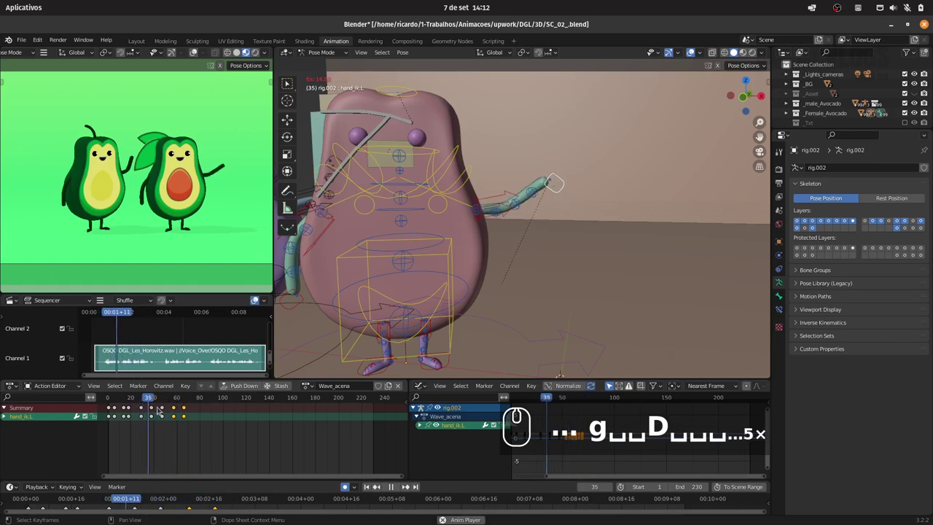
key("space")
- Reposition hand_ik.L at frames 38 and 57, then play the wave back from frame 34
left_click_drag(140, 396, 162, 401)
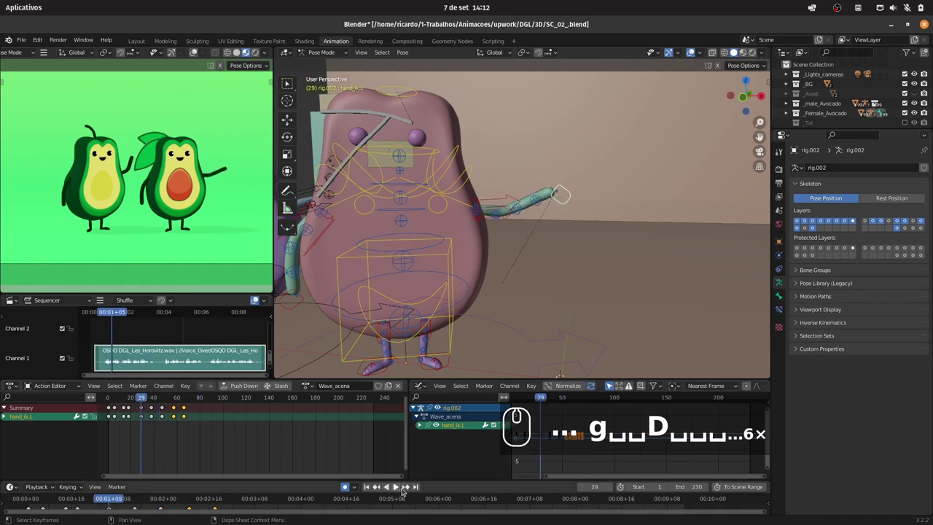
left_click(408, 488)
key("g")
left_click_drag(587, 201, 300, 458)
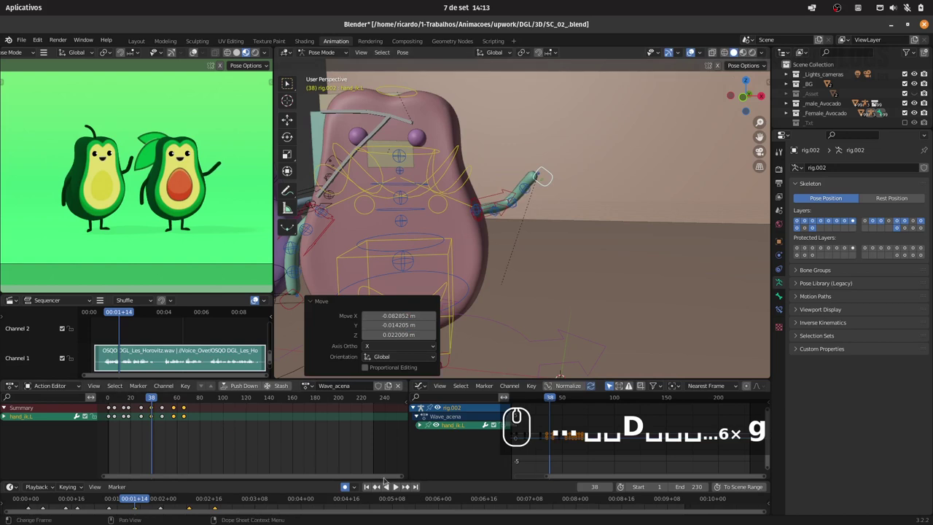
left_click_drag(406, 486, 577, 215)
key("g")
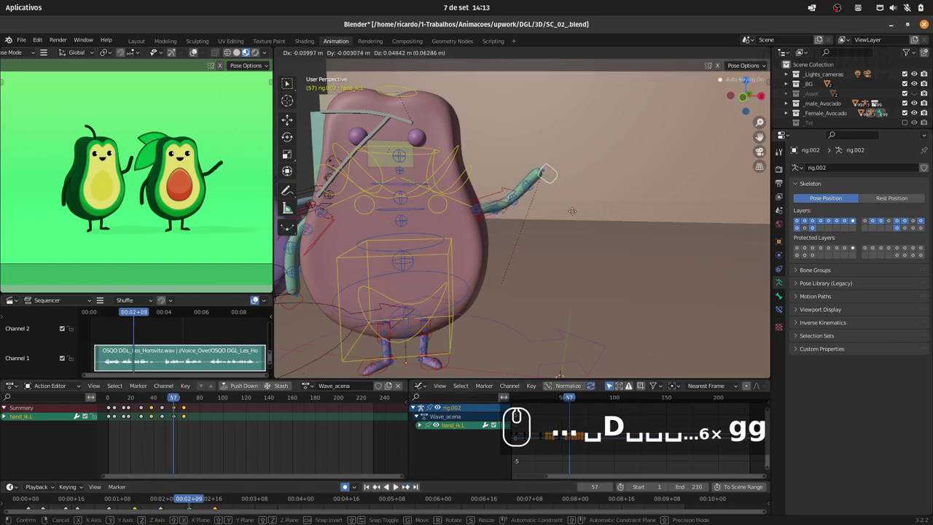
left_click(566, 212)
left_click_drag(273, 358, 141, 399)
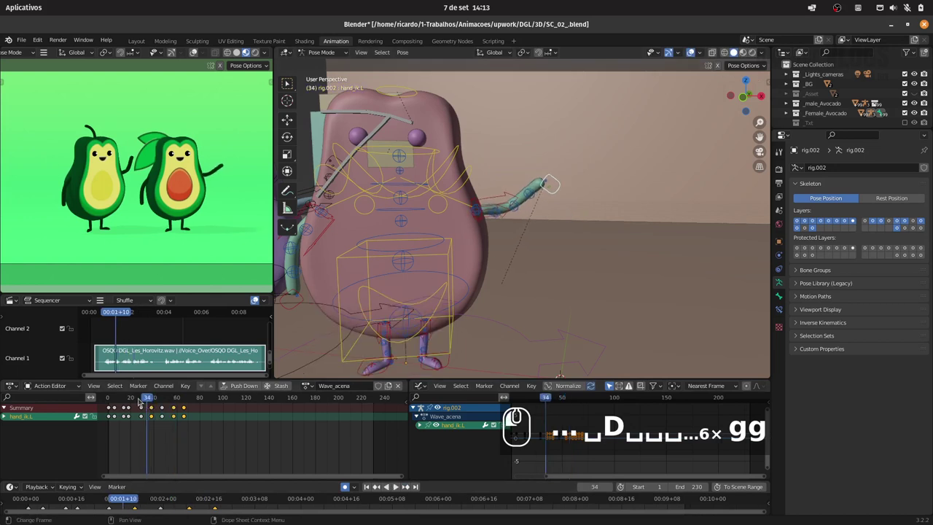
key("space")
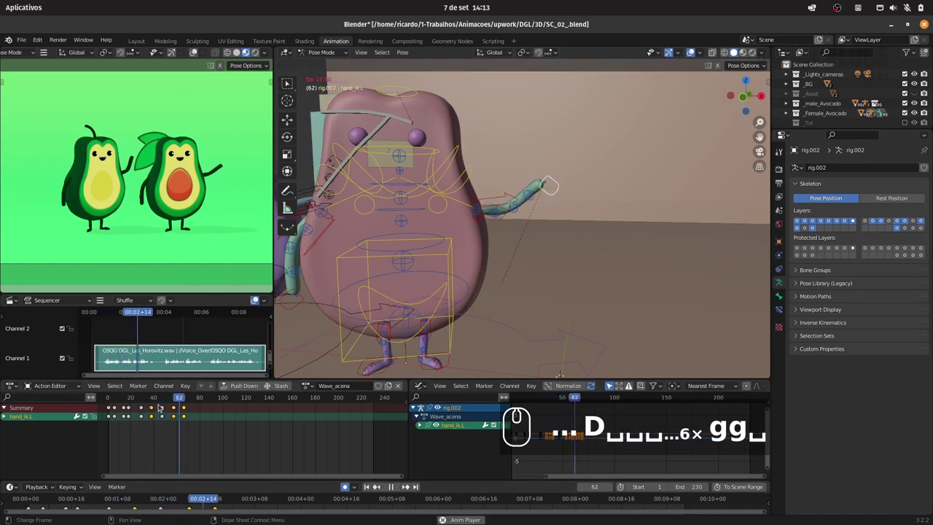
key("space")
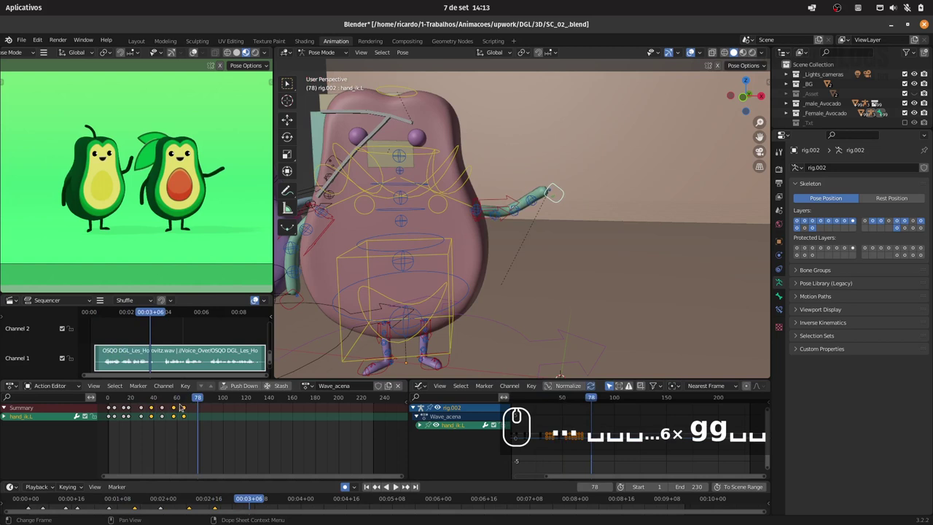
- Shift the last wave keyframes later and raise hand_ik.L for the final wave pose
left_click_drag(167, 426, 198, 410)
key("shift+d")
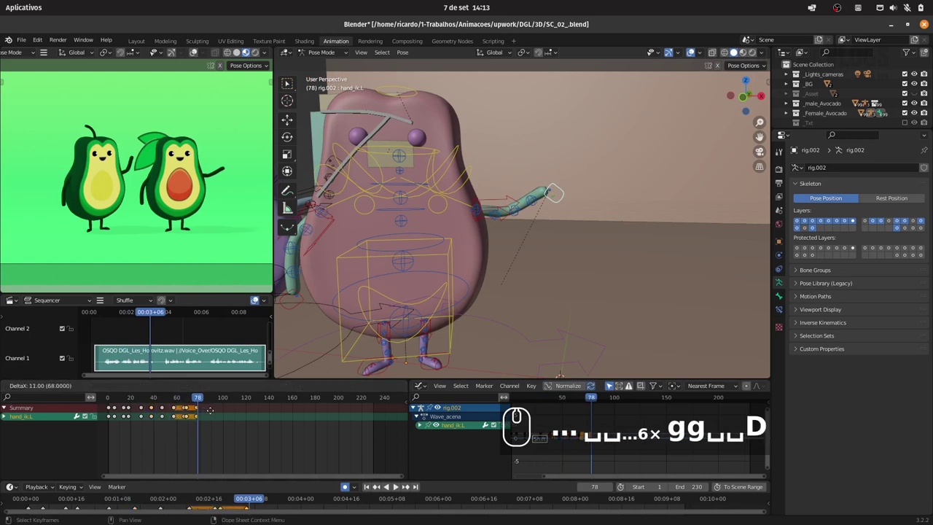
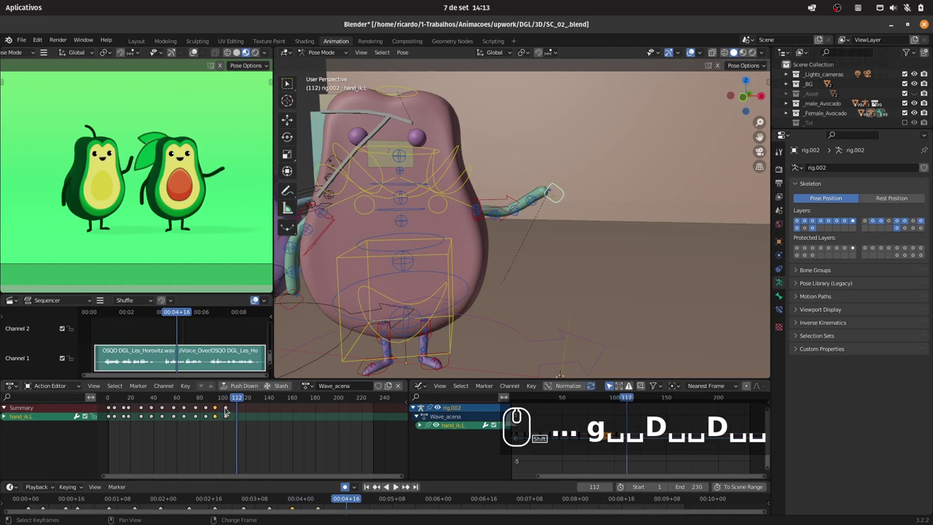
key("shift+d")
left_click_drag(250, 410, 215, 400)
type("␣␣D␣␣D␣␣D")
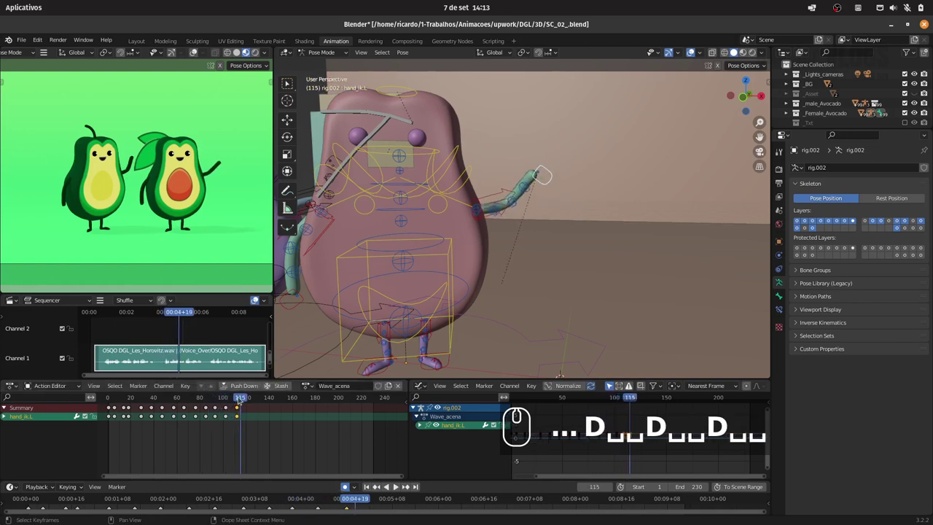
left_click(237, 397)
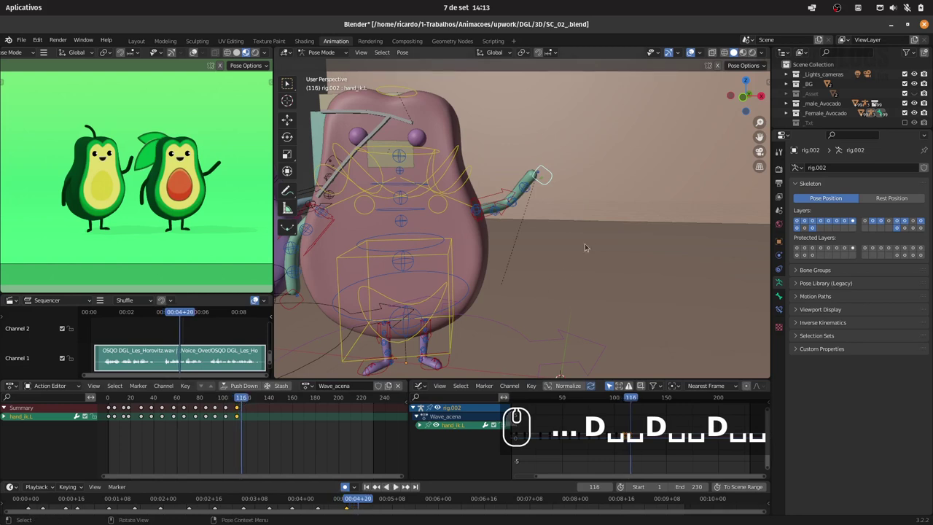
- Key the hand pose, return to frame 0 and play back the 130-frame wave
key("i")
left_click(587, 245)
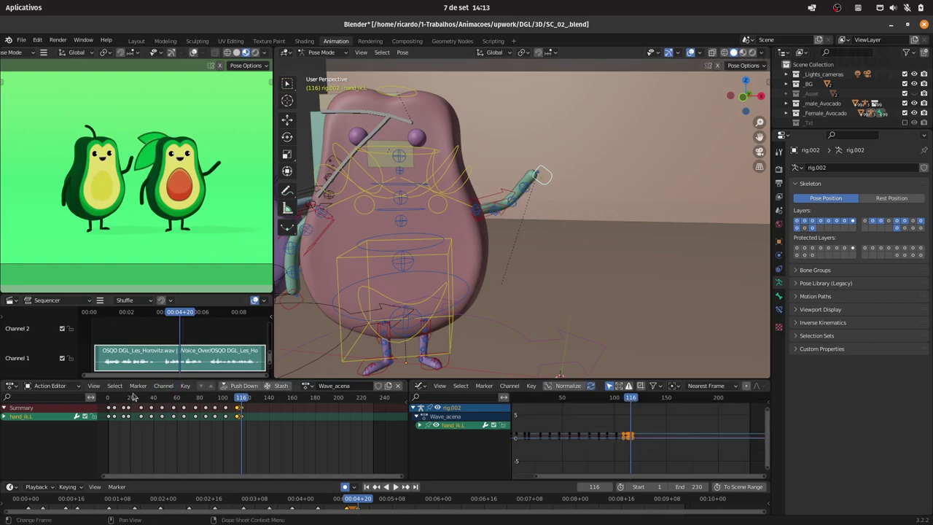
left_click(106, 398)
left_click(111, 420)
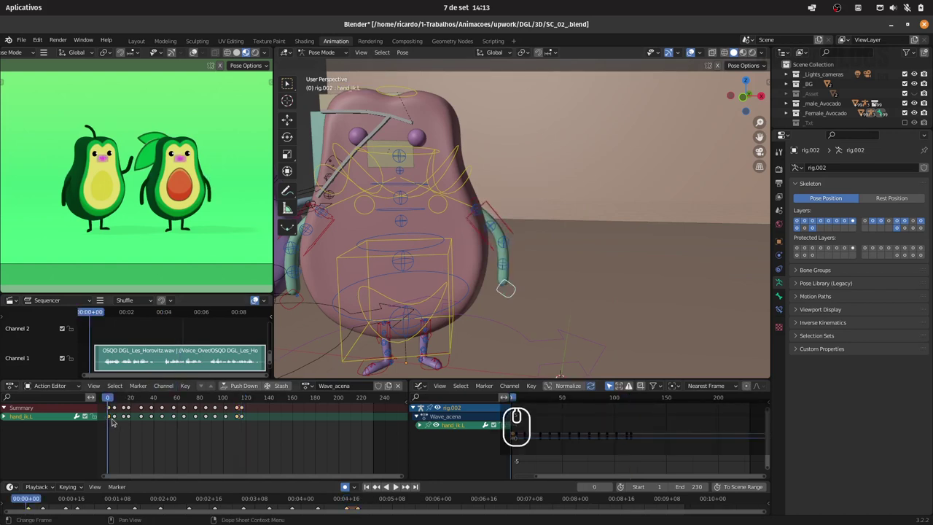
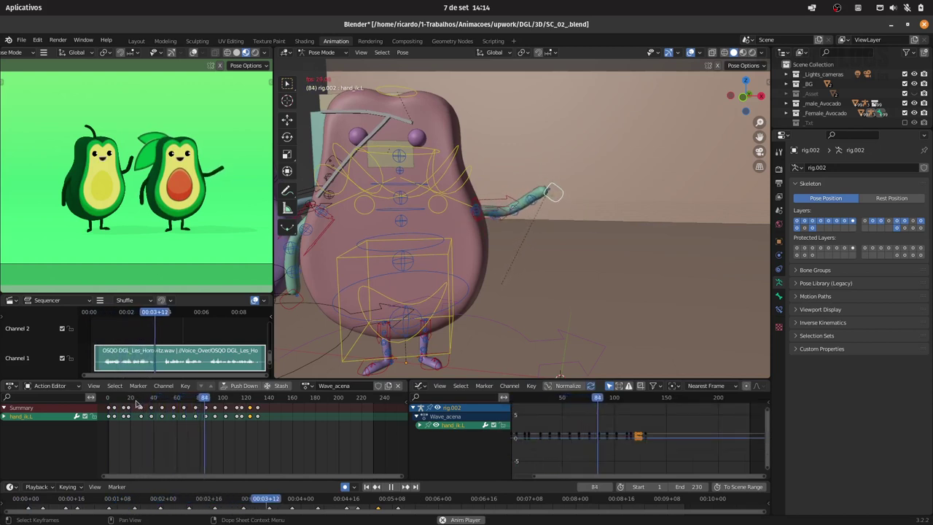
key("space")
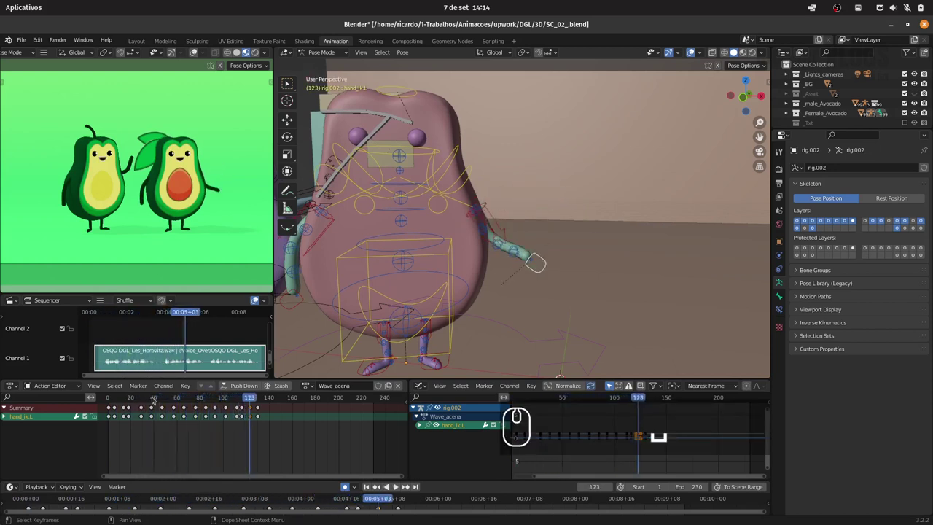
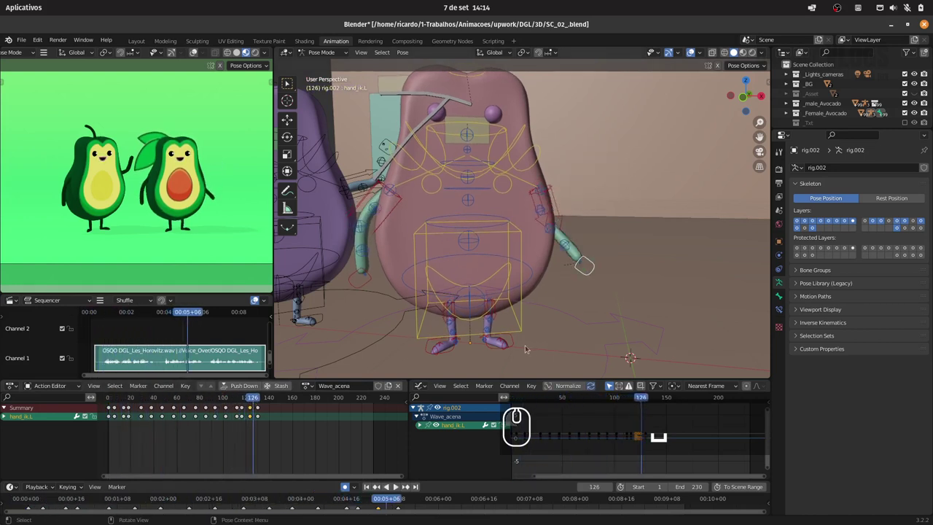
- Move to frame 136 and lower the torso control along Z so it auto-keys a dip
left_click(262, 399)
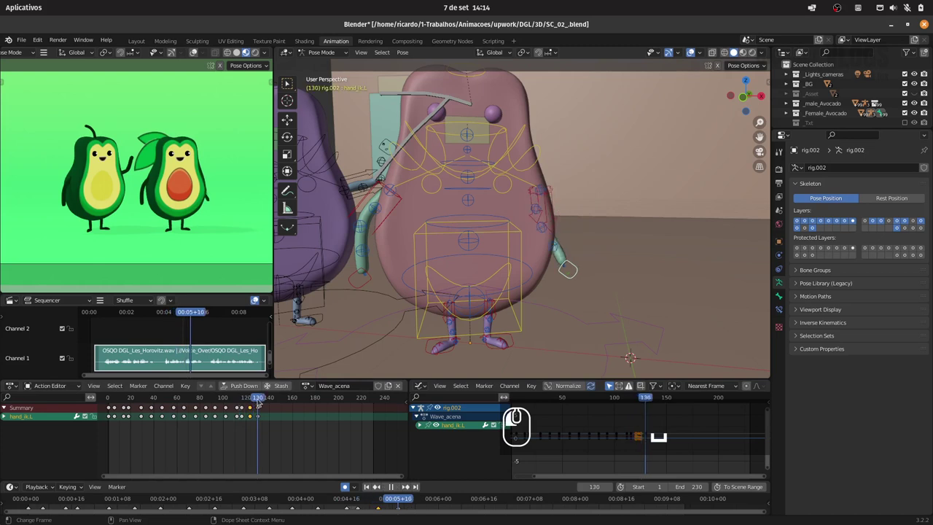
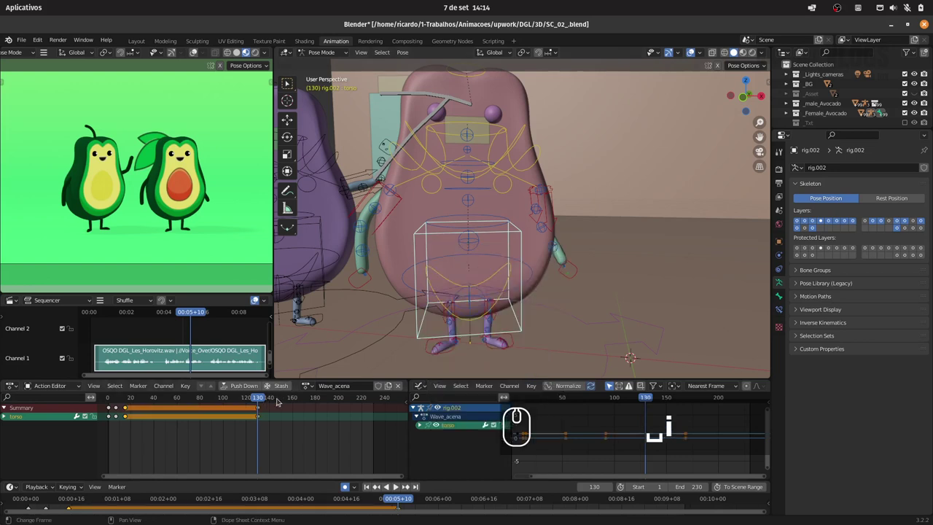
key("Right")
key("Right")
key("Right")
key("Right")
key("Right")
key("Right")
key("g")
key("z")
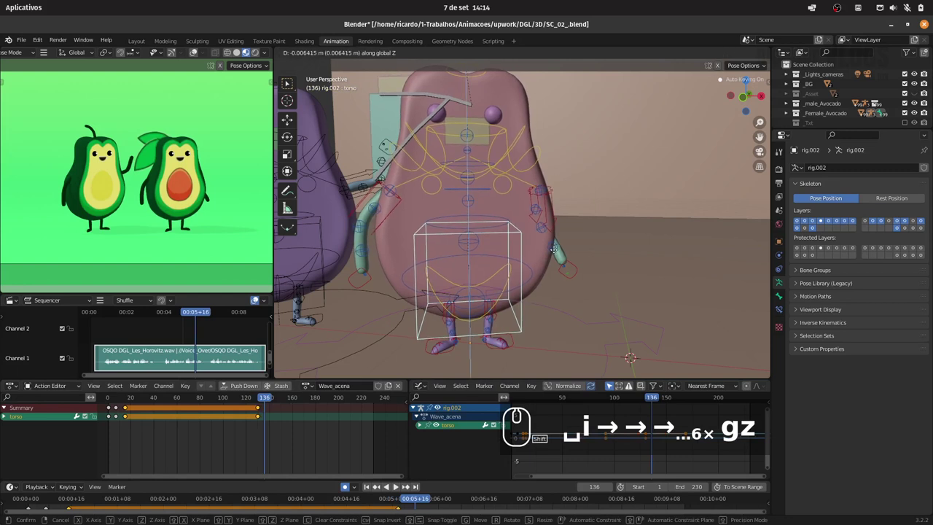
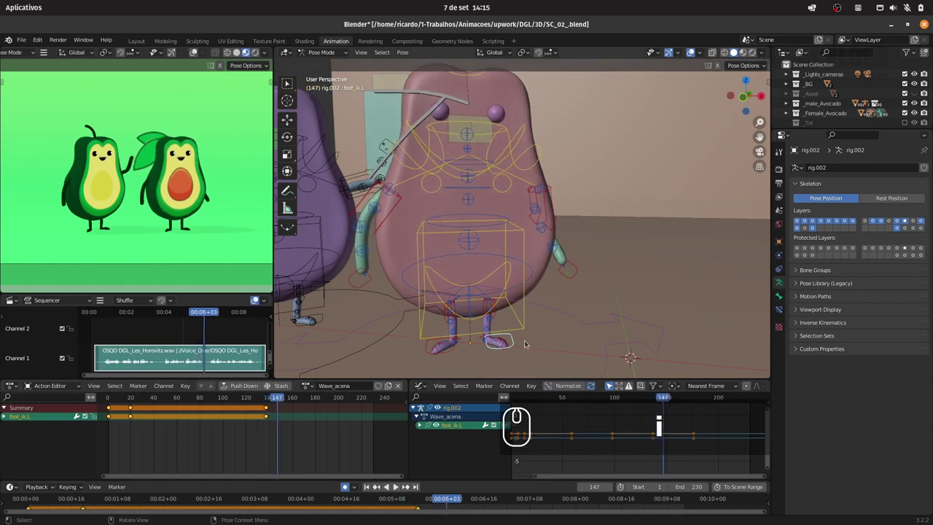
- Nudge foot_ik.L, cancel the move and play back to check the foot lift
key("g")
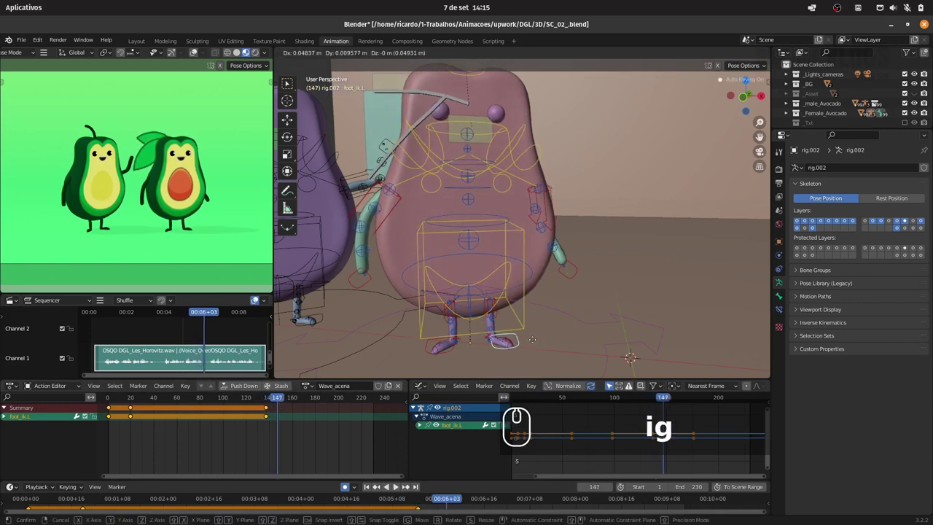
key("Escape")
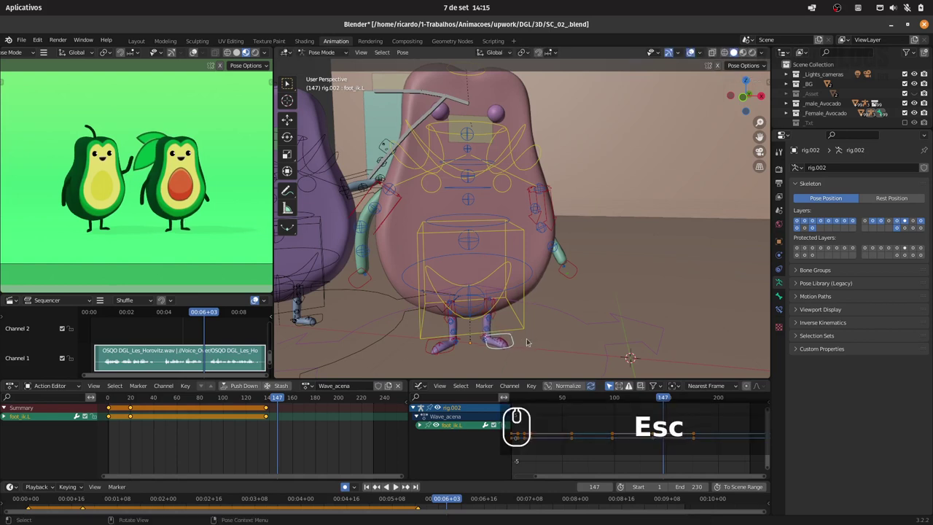
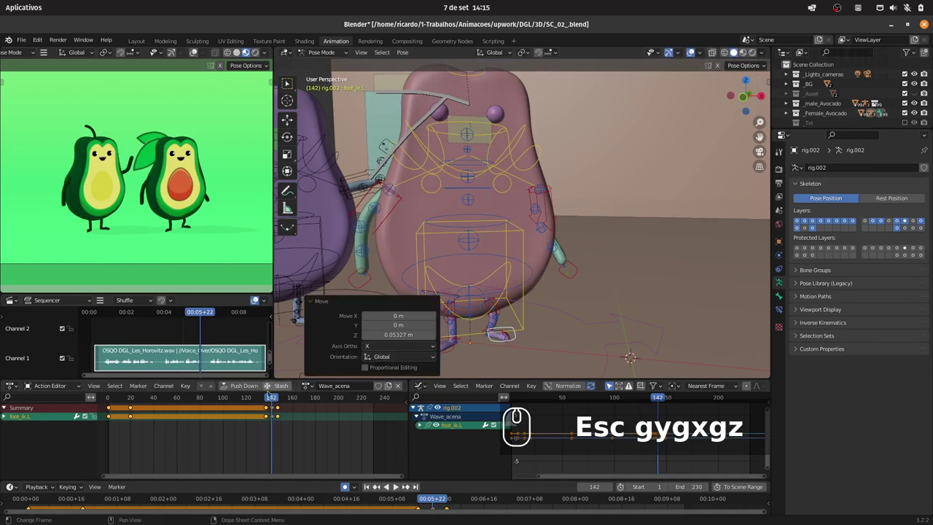
key("space")
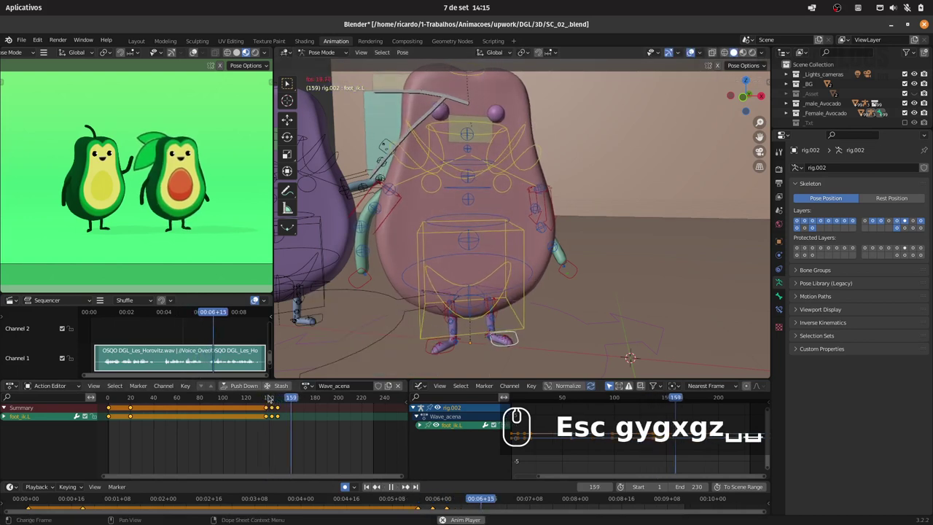
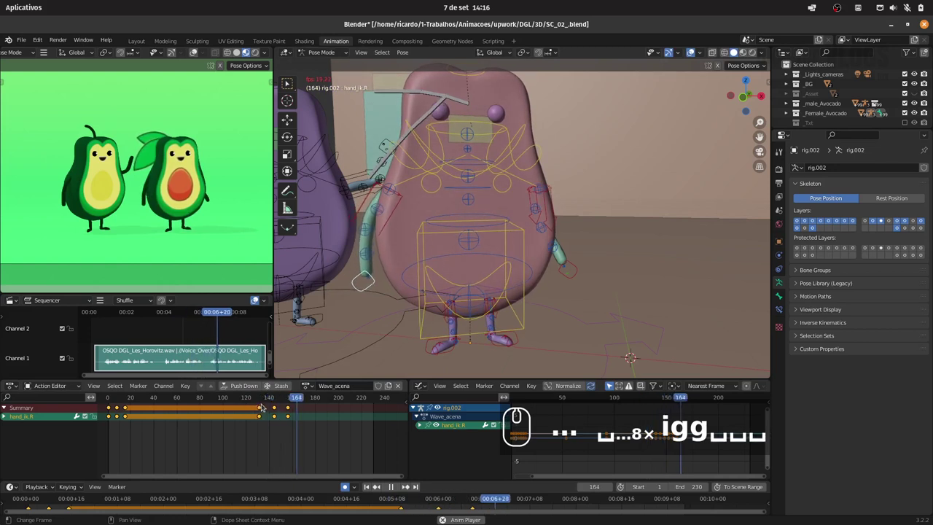
key("space")
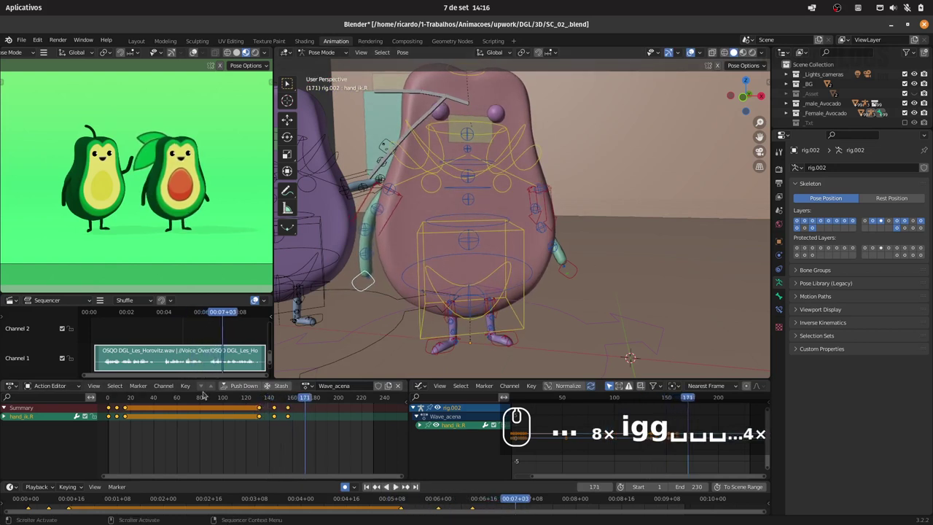
left_click_drag(116, 399, 164, 406)
key("space")
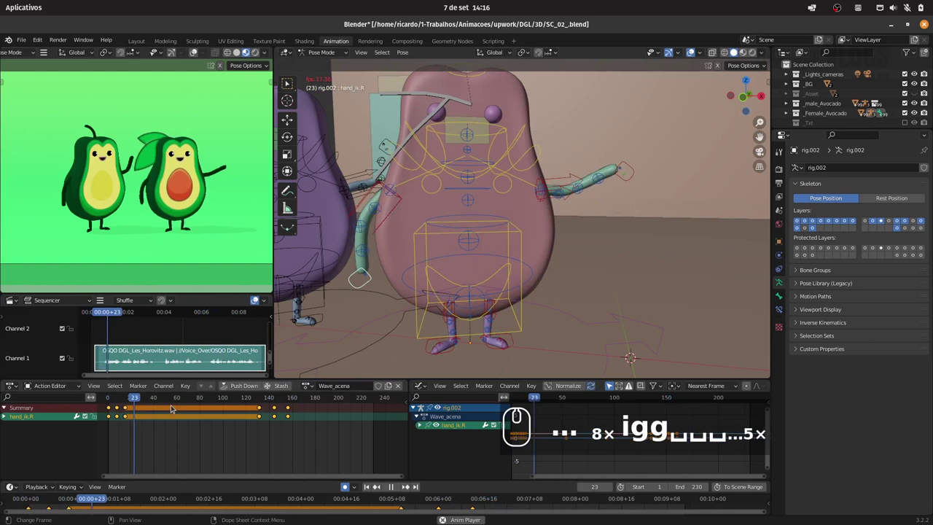
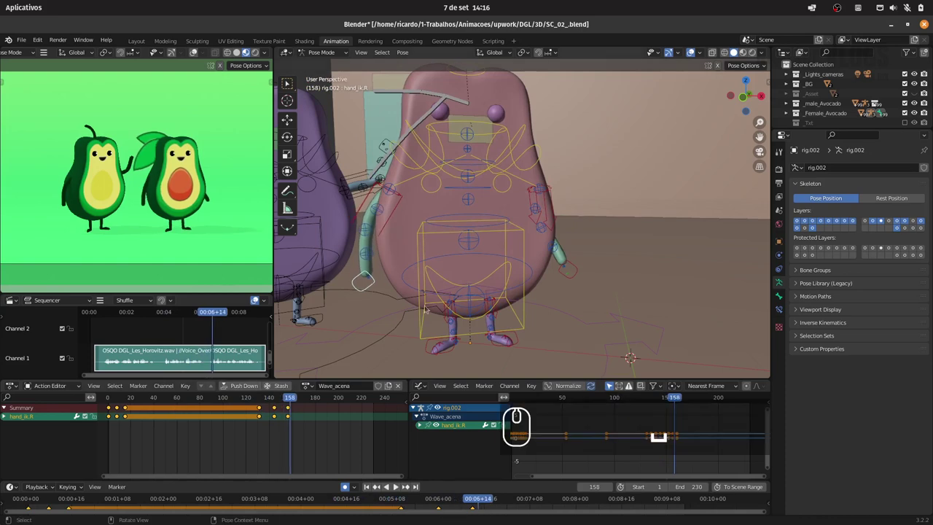
left_click_drag(515, 183, 571, 262)
- Leave Pose Mode on the female avocado's rig to pick Armature.001
double_click(571, 263)
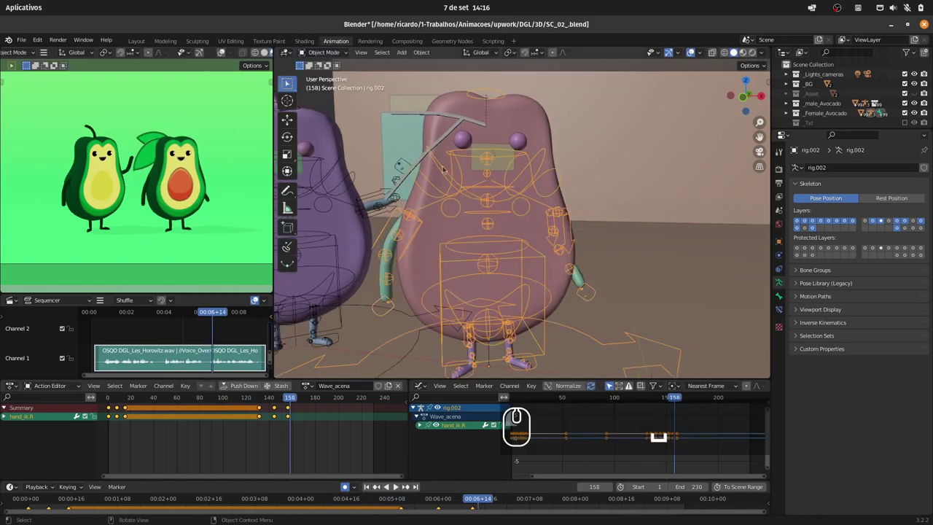
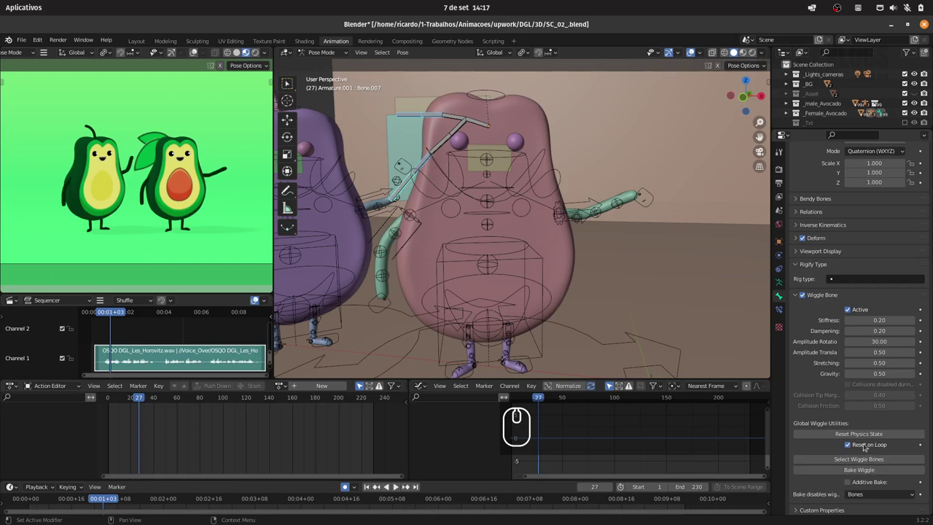
left_click_drag(866, 433, 819, 458)
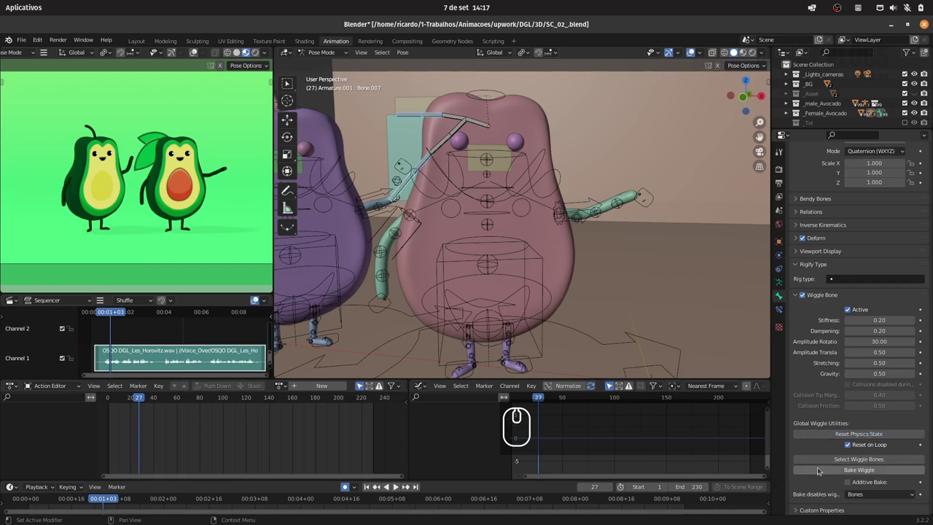
left_click_drag(834, 458, 561, 303)
left_click(413, 113)
left_click(425, 113)
left_click(414, 167)
left_click(401, 180)
left_click_drag(568, 424, 407, 434)
left_click_drag(134, 396, 147, 397)
left_click_drag(162, 404, 178, 412)
key("space")
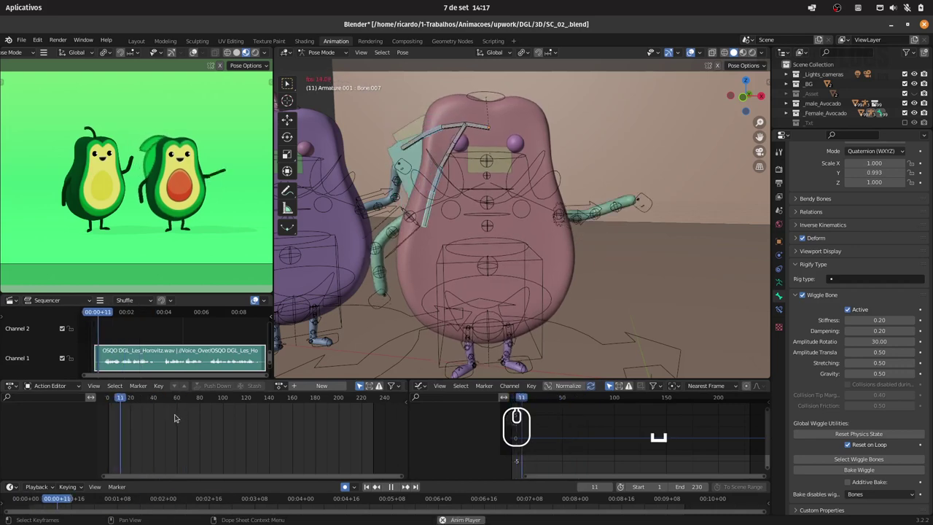
key("space")
left_click(342, 483)
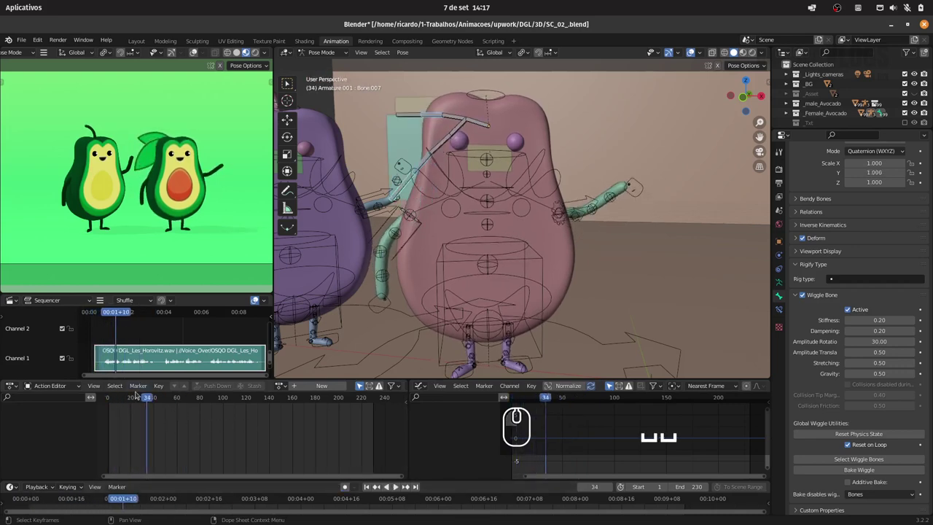
left_click_drag(128, 400, 153, 416)
key("space")
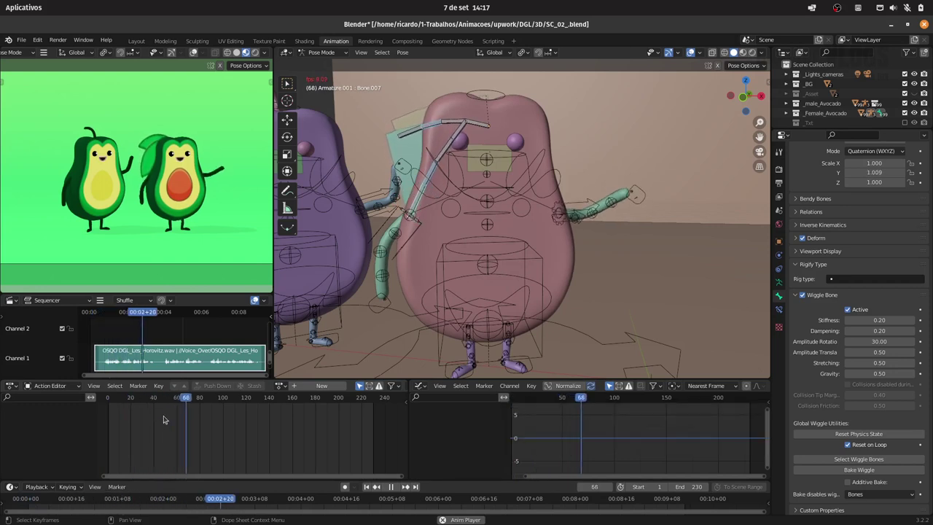
key("space")
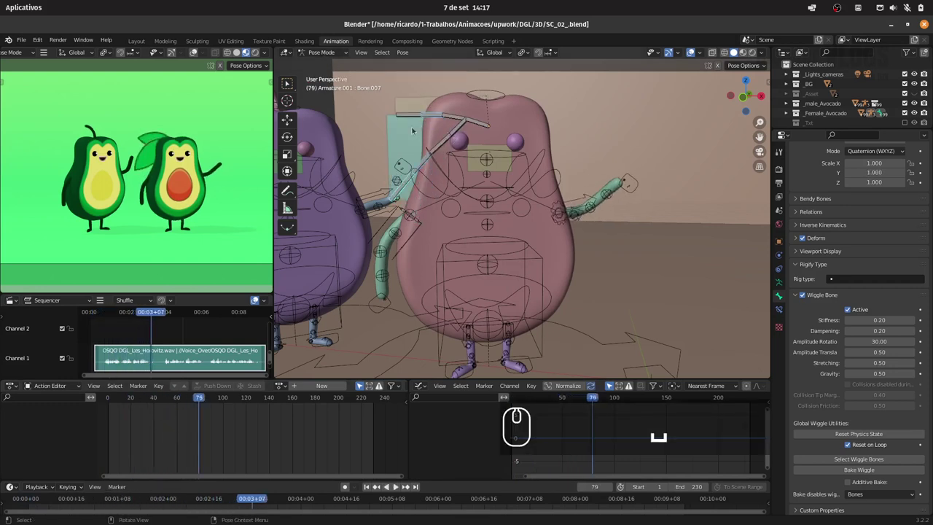
left_click(406, 112)
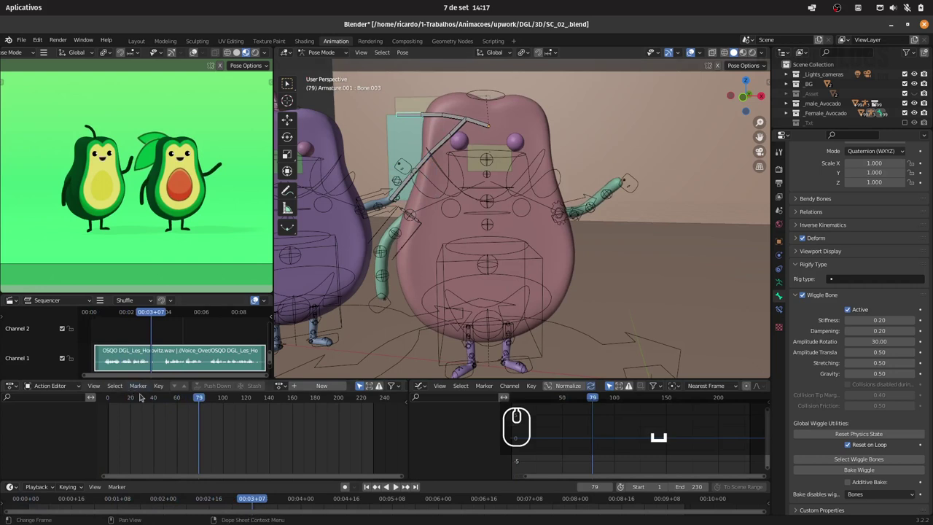
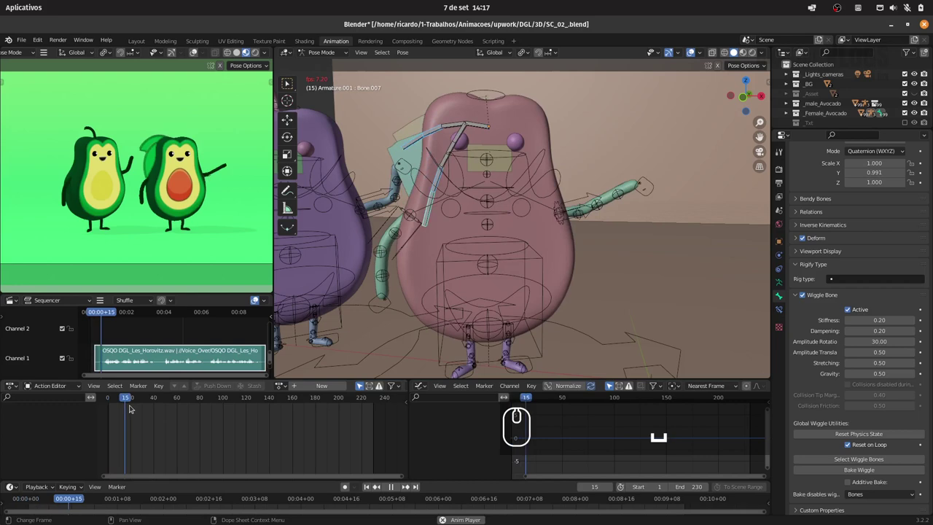
- Scrub the timeline to test the wiggle bone and save the blend file
key("space")
left_click_drag(115, 400, 164, 390)
key("ctrl+s")
left_click(116, 397)
left_click_drag(135, 398, 151, 408)
key("space")
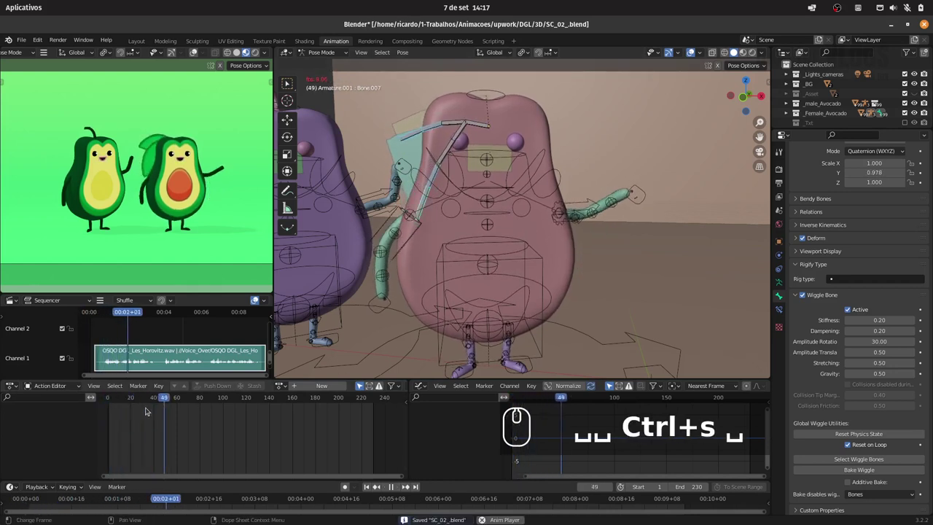
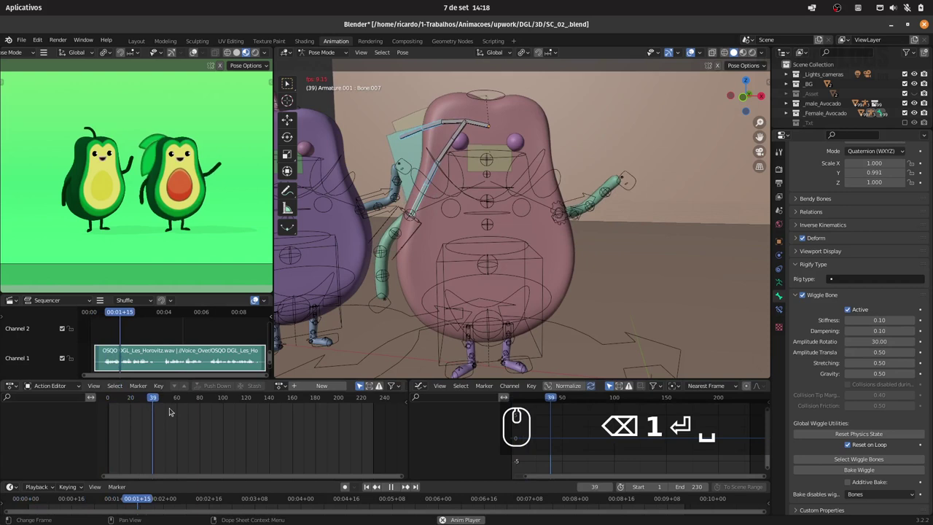
- Repeatedly scrub and play the first frames to check the Bone.007 jiggle
key("space")
left_click_drag(112, 395, 137, 398)
key("space")
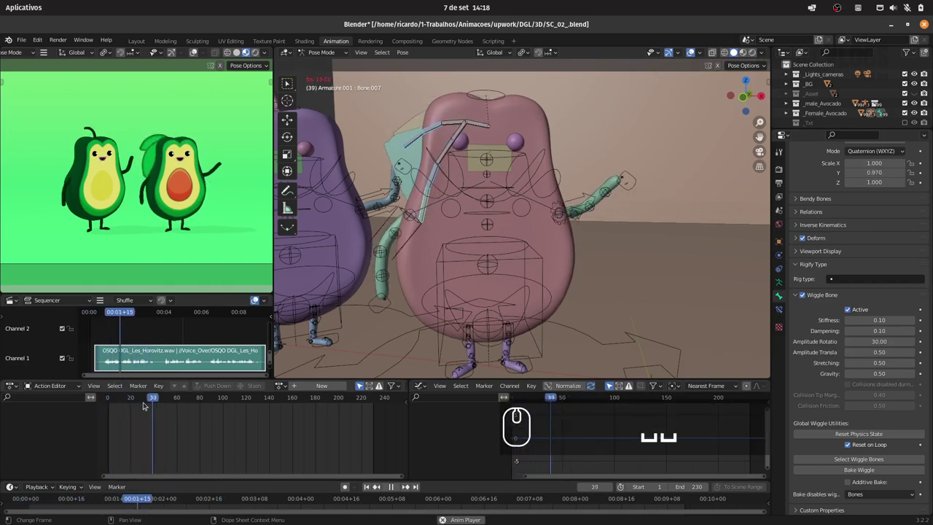
key("space")
left_click_drag(110, 398, 139, 403)
key("space")
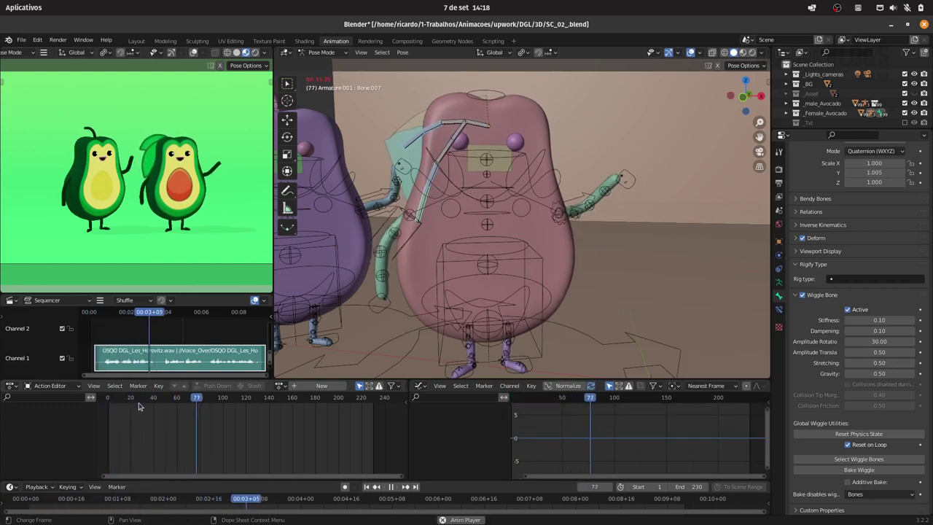
key("space")
left_click_drag(110, 399, 136, 400)
key("space")
key("space")
key("space")
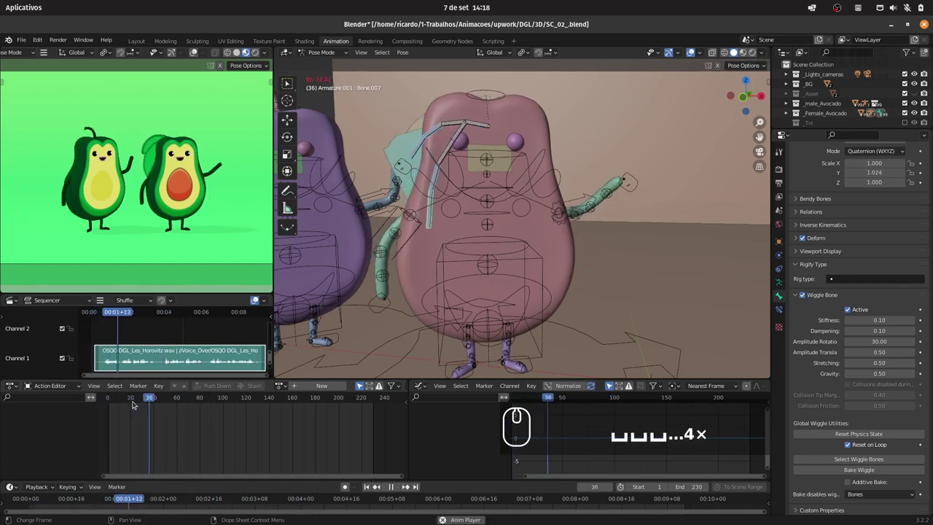
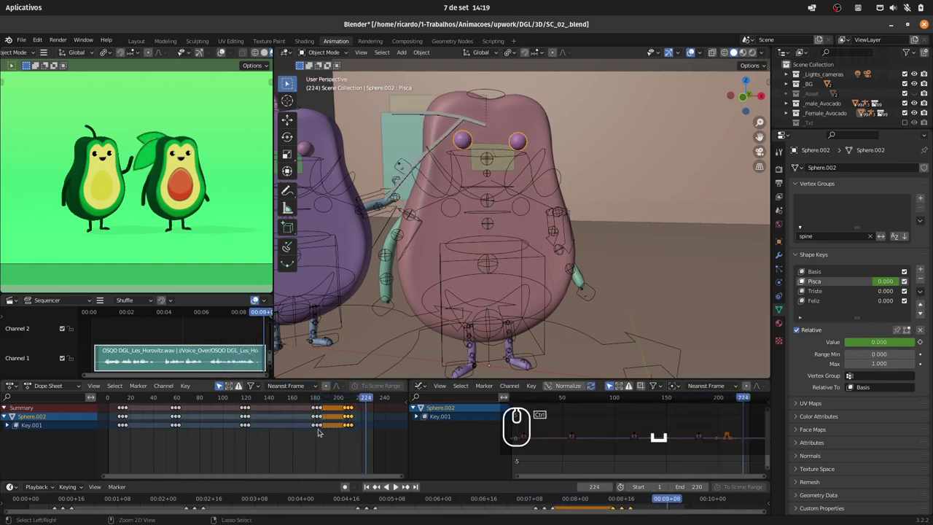
- Save the scene and switch to the Shading workspace
key("ctrl+s")
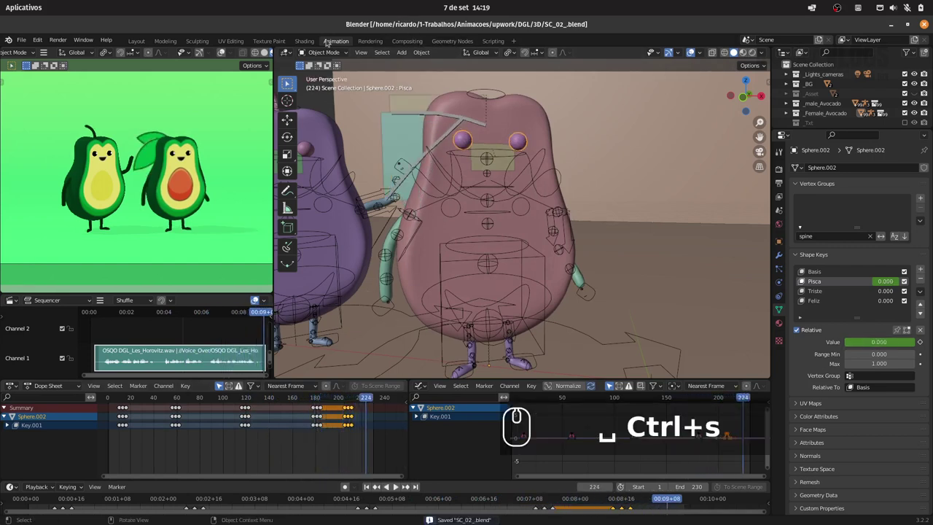
left_click_drag(309, 39, 495, 49)
left_click(495, 50)
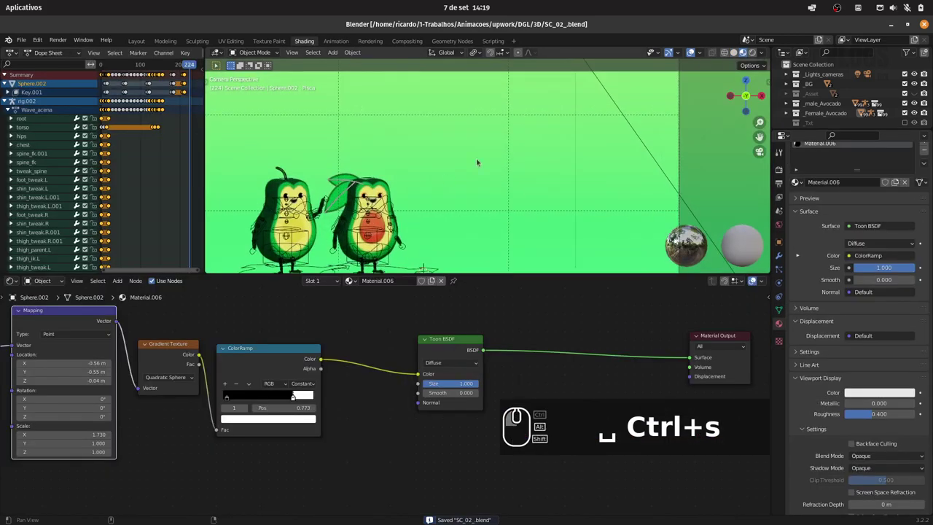
key("space")
- Select the avocado face to show its image-sequence material and reset to frame 0
left_click(495, 50)
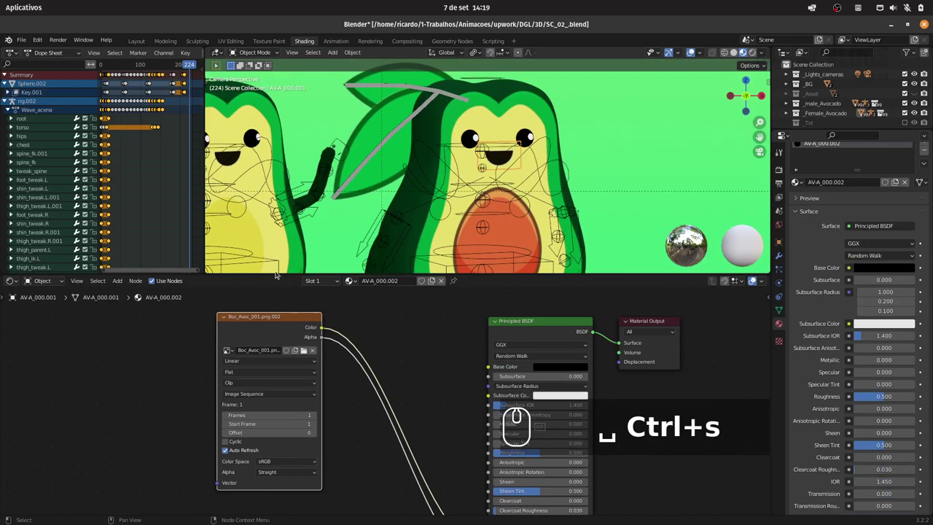
left_click(495, 50)
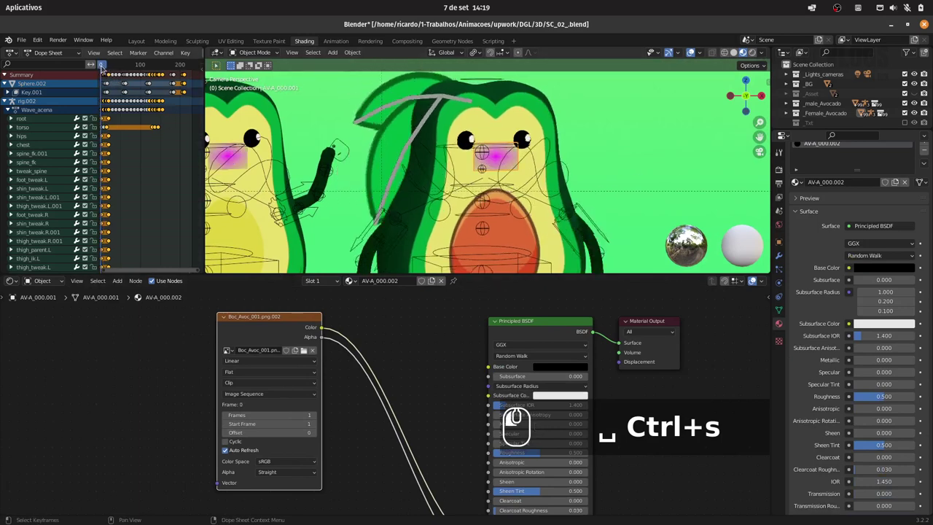
left_click(495, 49)
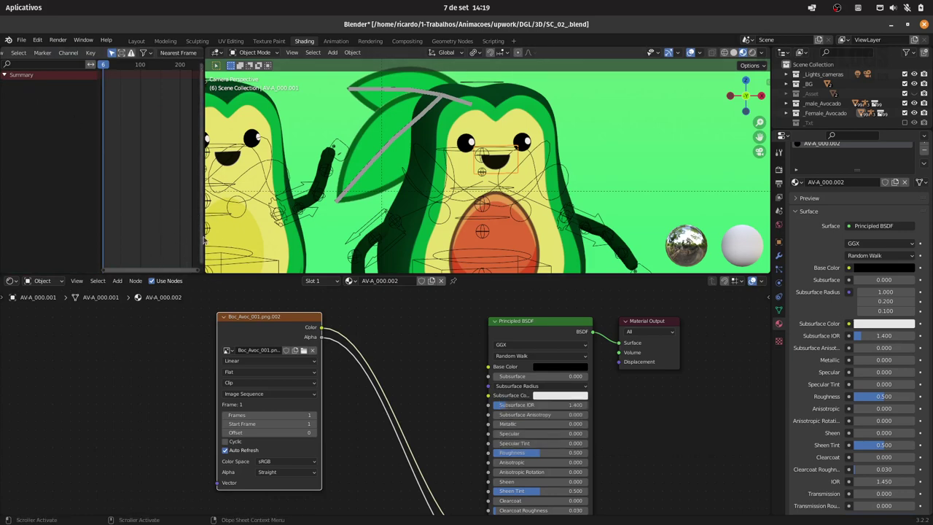
left_click(495, 50)
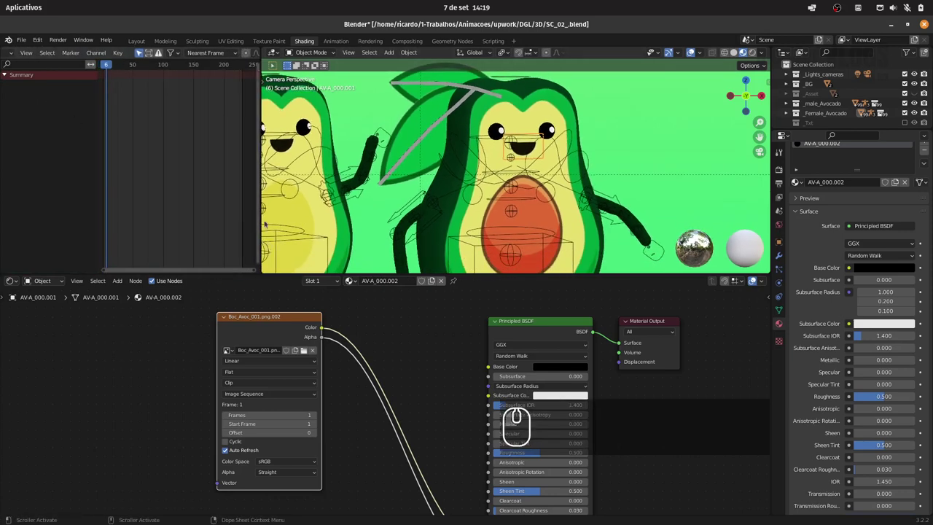
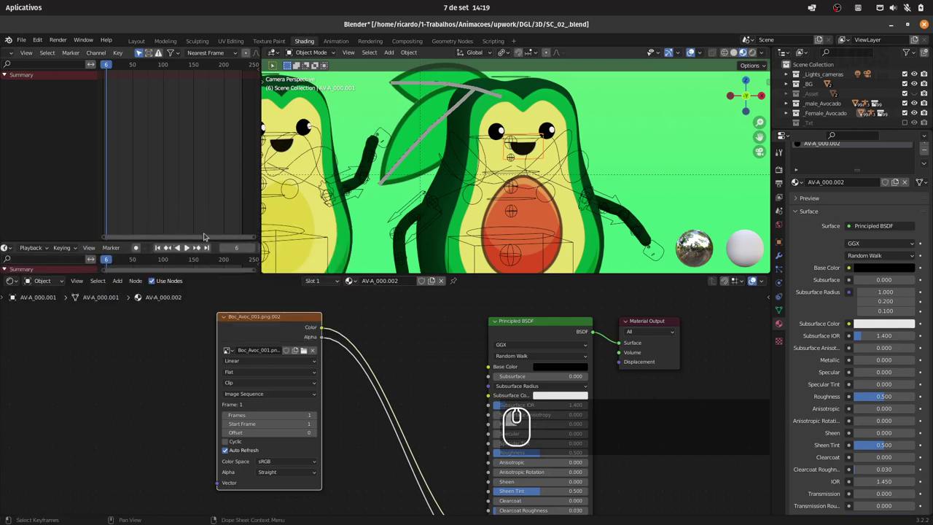
- At the blink start frame set the Image Texture Offset to 4, save and keyframe it
left_click_drag(109, 67, 148, 110)
key("ctrl+s")
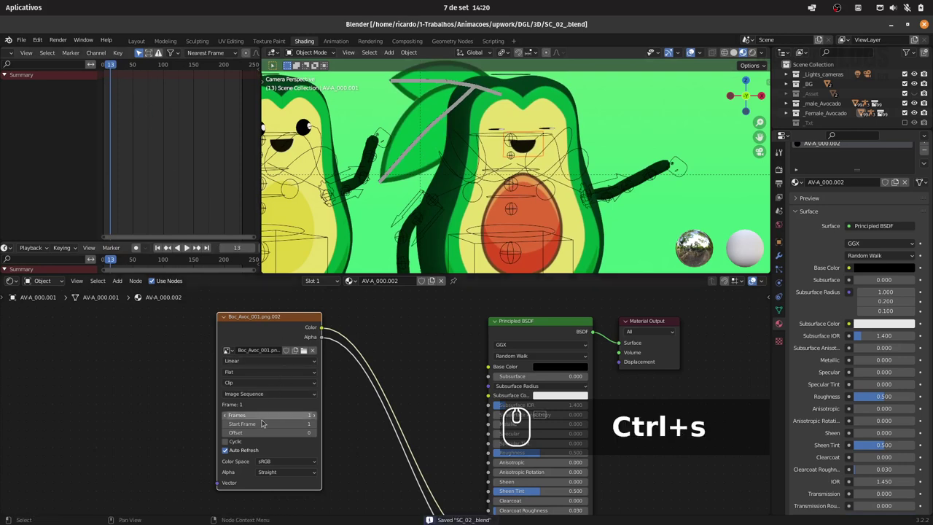
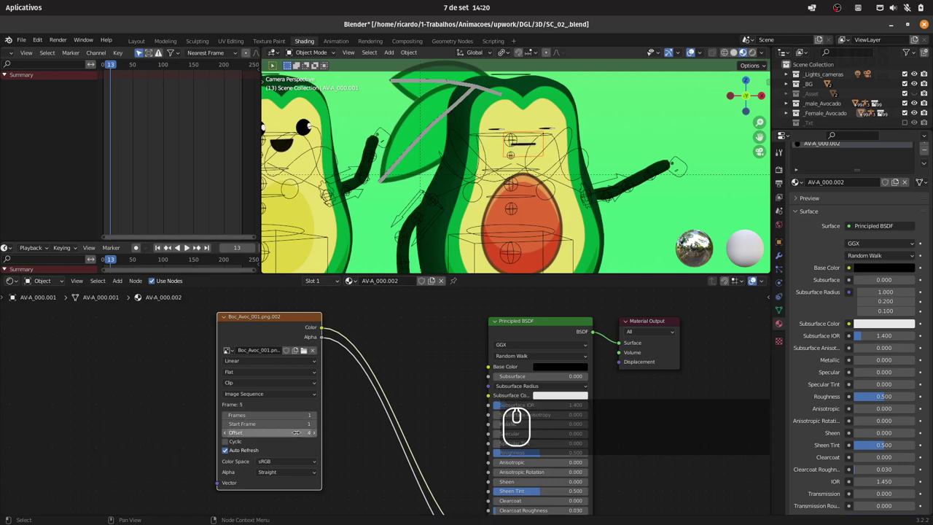
key("i")
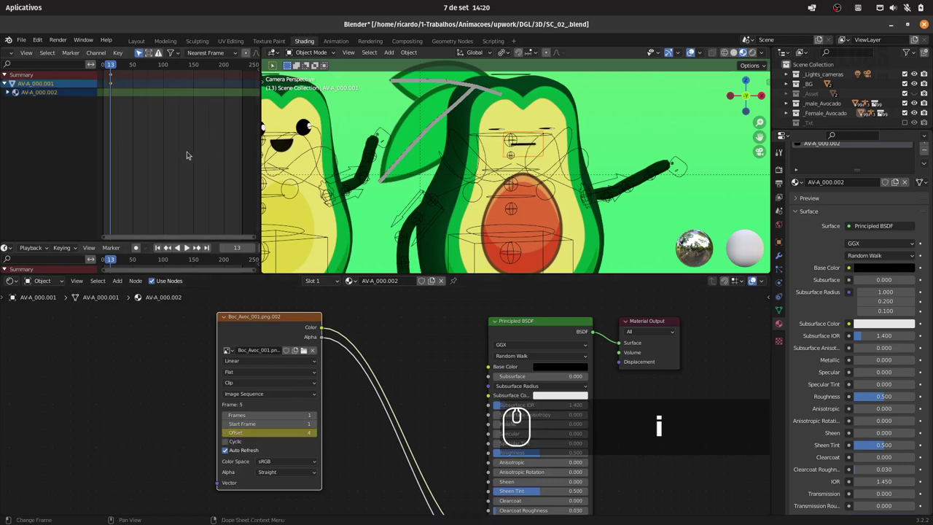
- Step forward 17 frames to where the eyes reopen with Offset 1
key("Right")
key("Right")
key("Right")
key("Right")
key("Right")
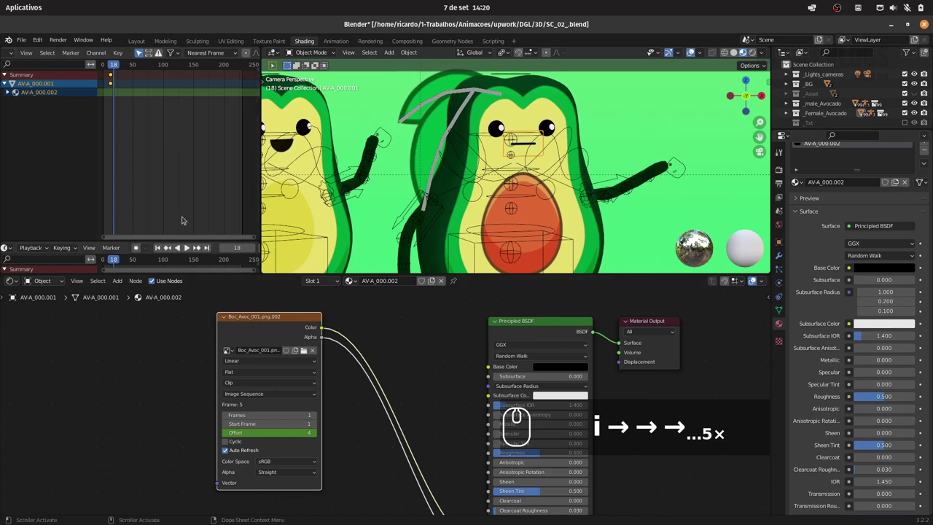
key("Right")
key("Right")
key("Right")
key("Right")
key("Right")
key("Right")
key("Right")
key("Right")
key("Right")
key("Right")
key("Right")
key("Right")
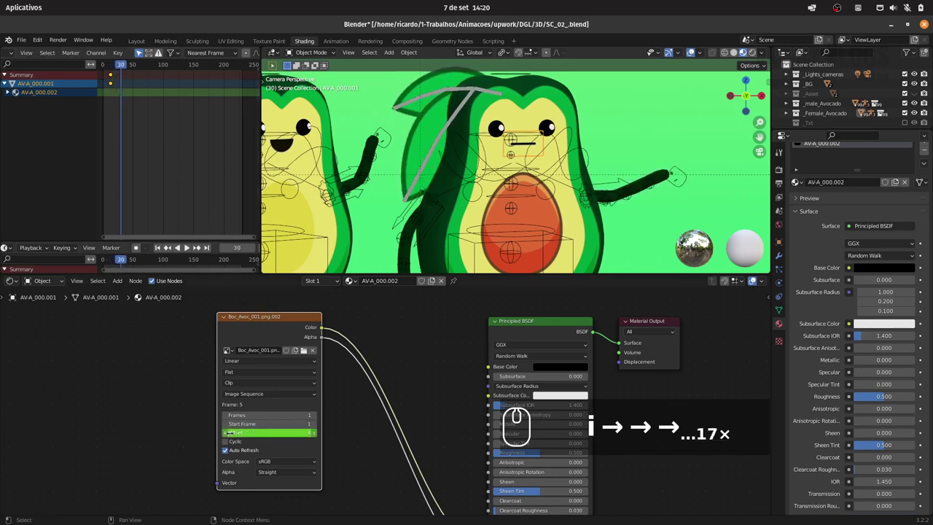
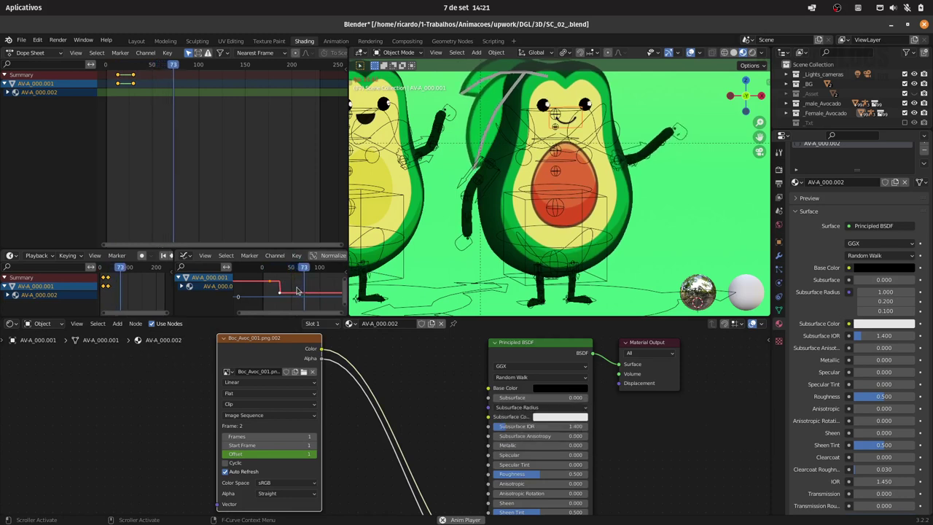
- Play back, step to a later frame and scale the eye plane on Z for another blink key
key("space")
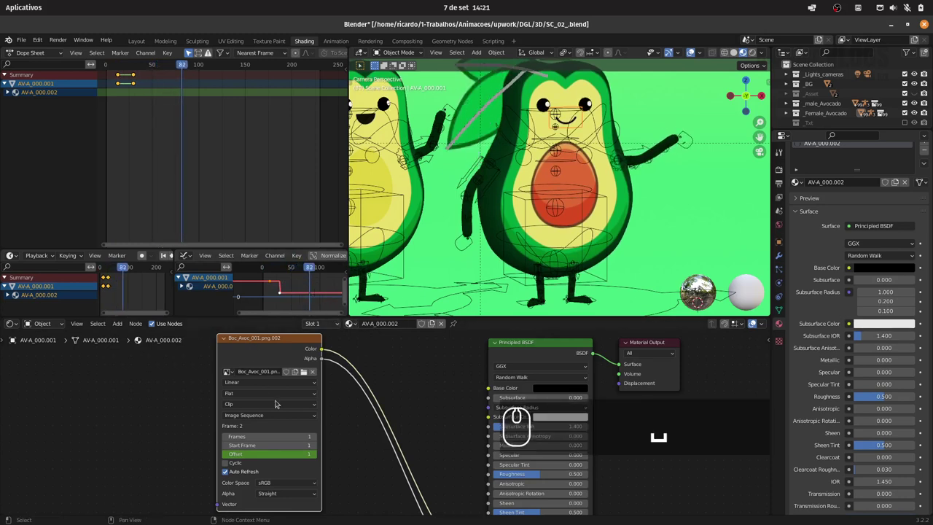
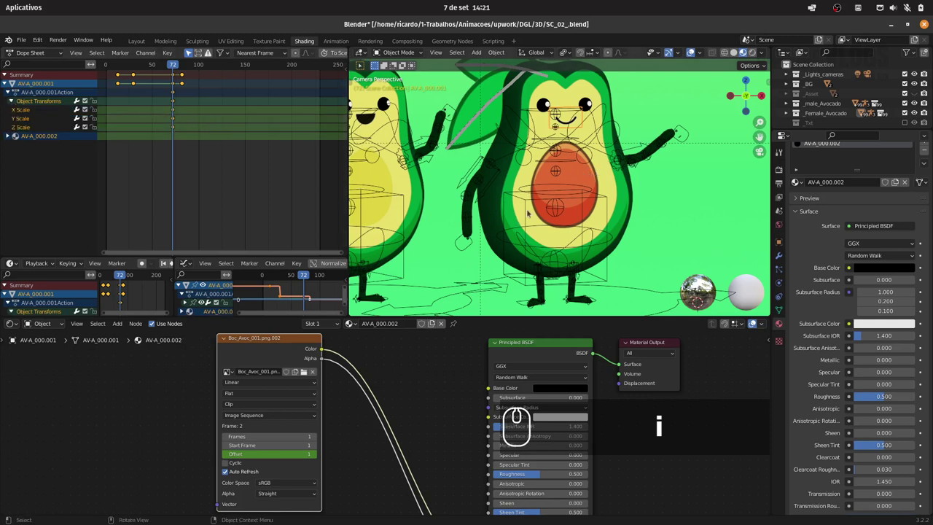
key("Right")
key("Right")
key("Right")
key("Right")
key("Right")
key("Right")
key("Right")
key("Right")
key("Right")
key("Right")
key("Right")
key("s")
key("z")
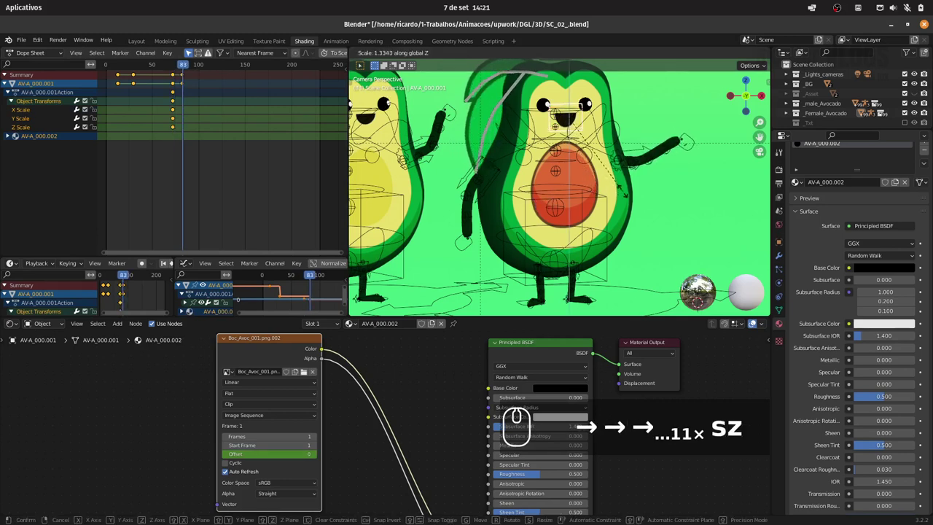
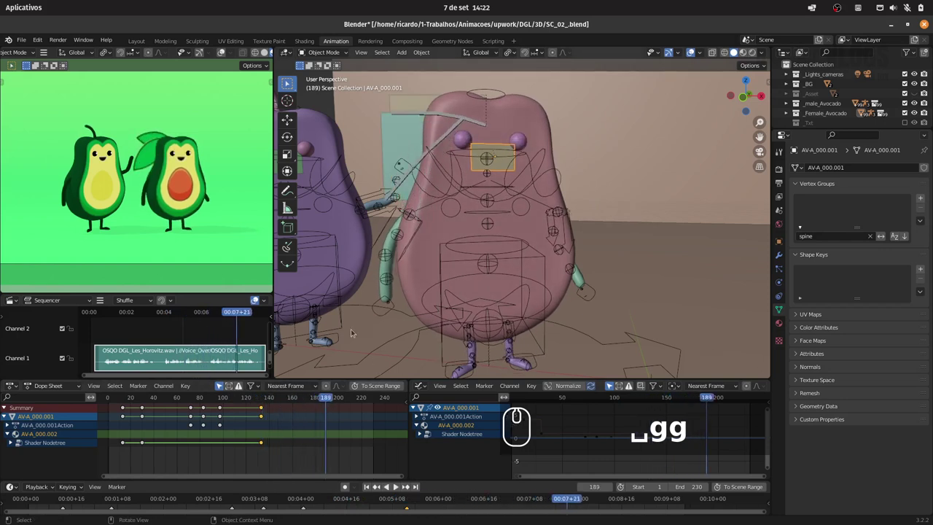
- Select Sphere.002 and its last group of Pisca blink keyframes in the Dope Sheet
left_click(522, 138)
left_click(667, 251)
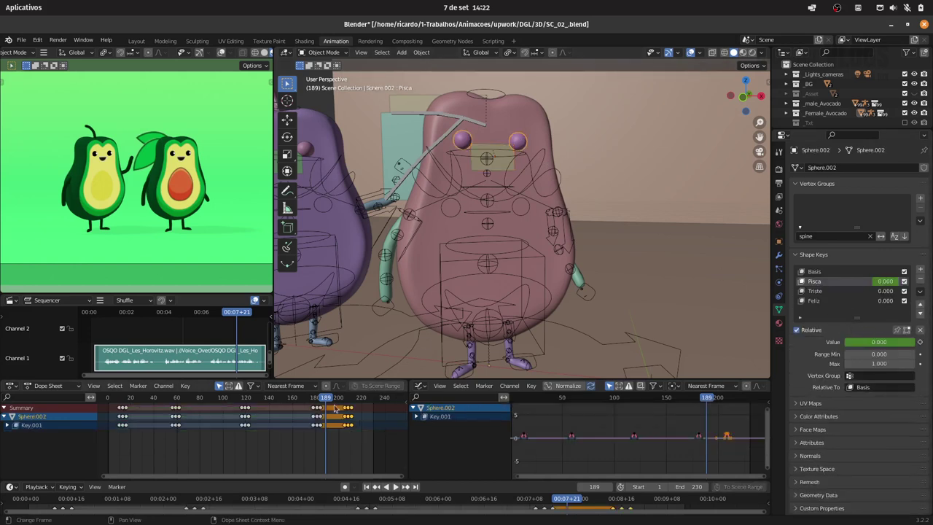
left_click(342, 435)
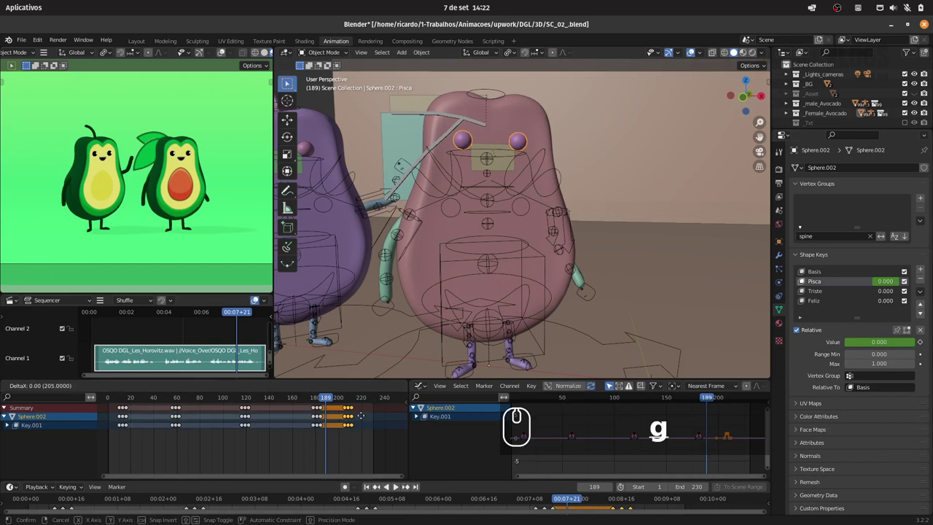
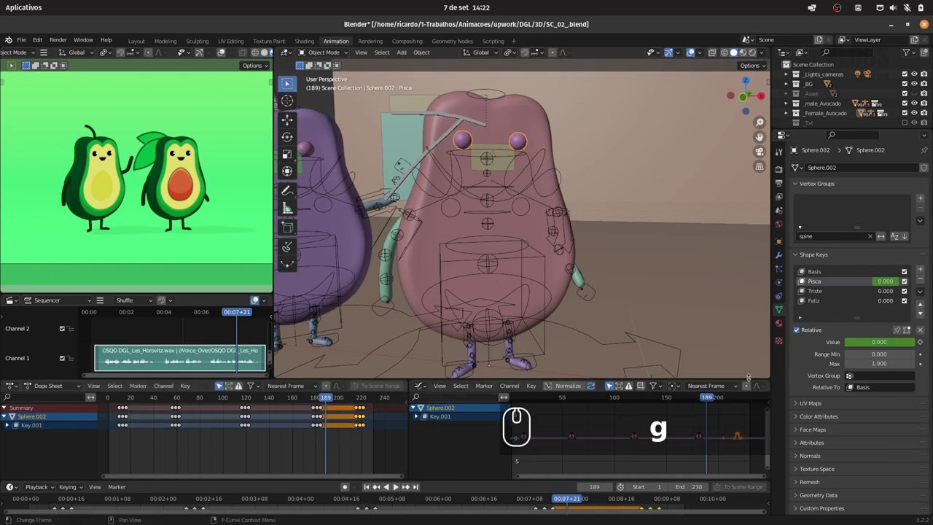
key("i")
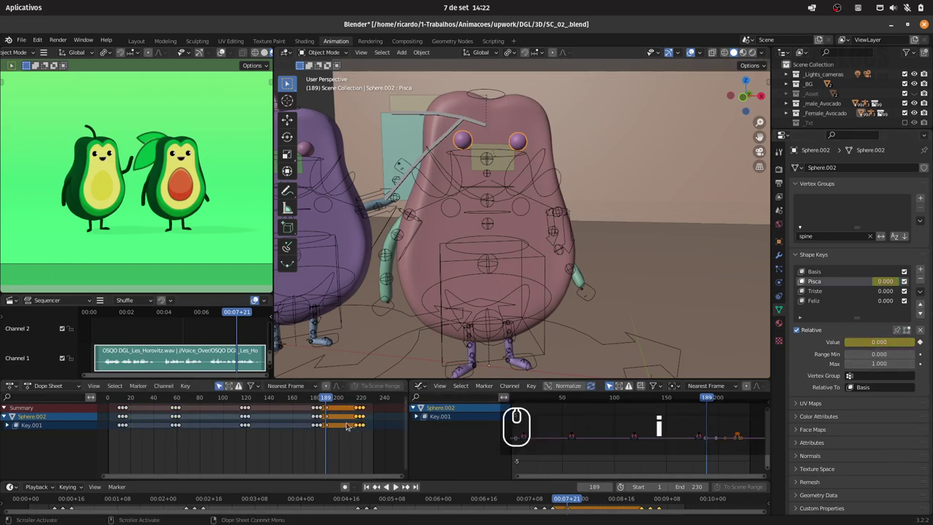
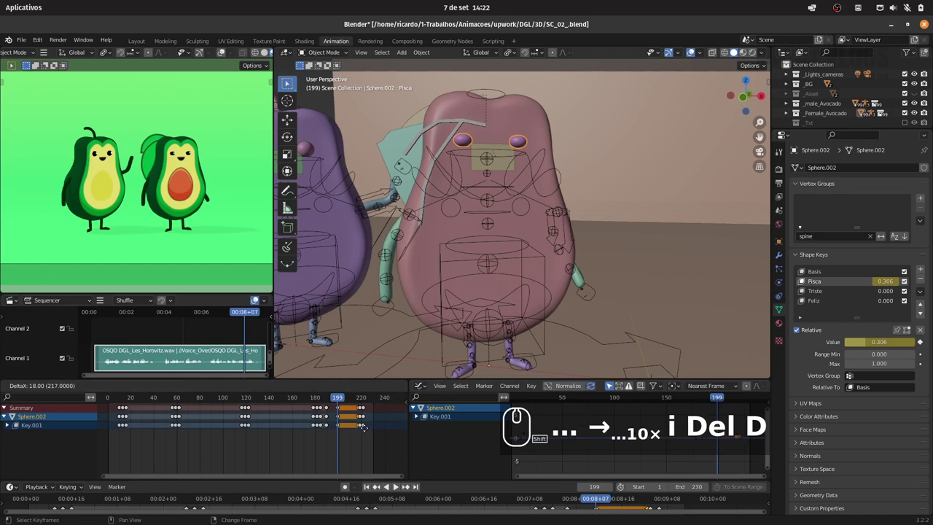
- Move the final blink keys about 18 frames later to 190–220 and play back the blink
left_click_drag(361, 427, 363, 402)
left_click_drag(374, 404, 336, 404)
key("space")
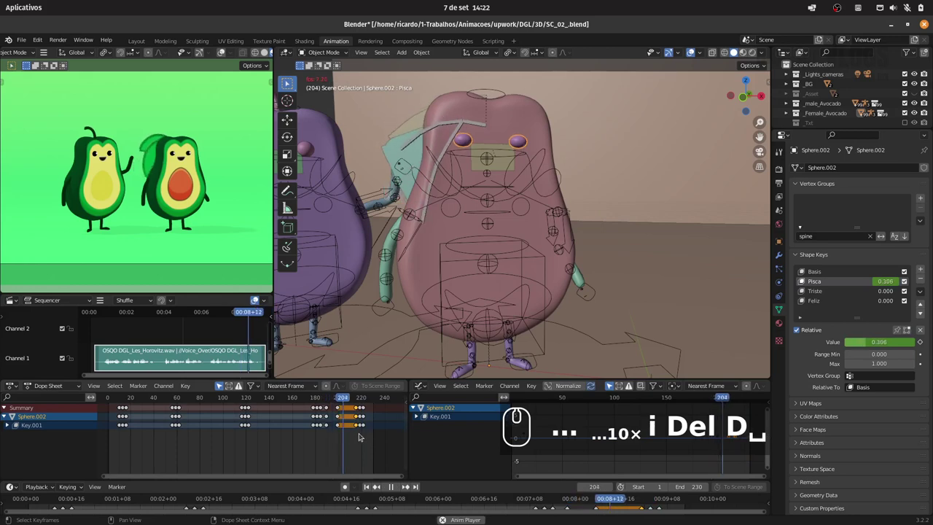
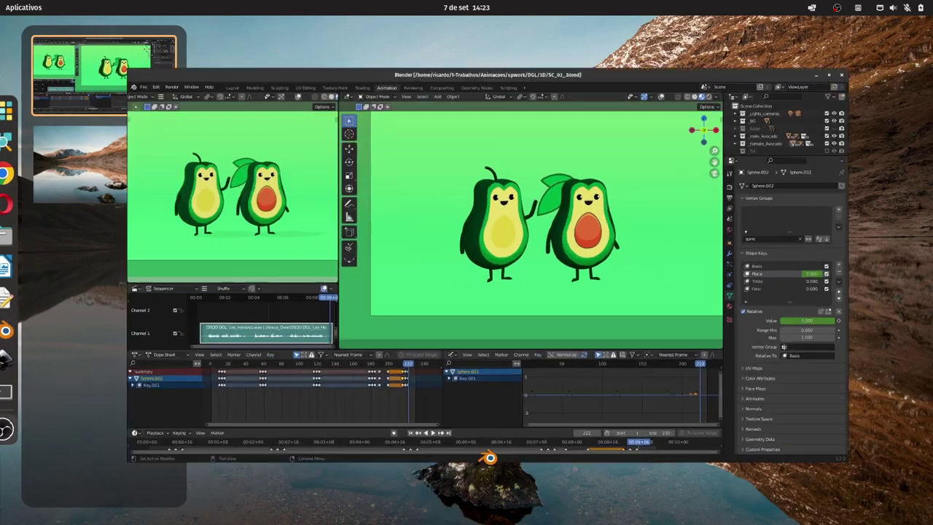
key("super+d")
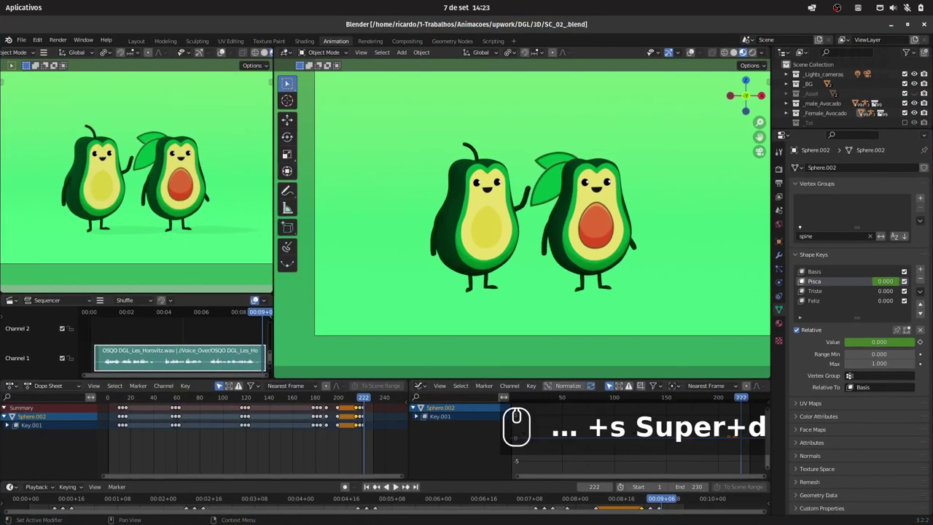